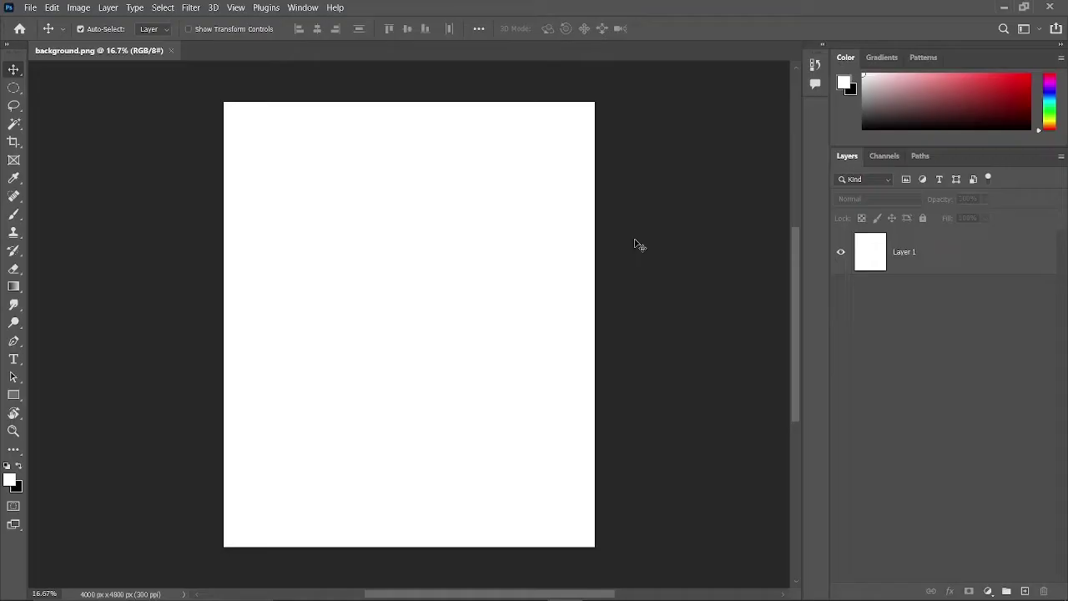
Open river.png from the image folder to bring into the blank background document.
left_click(41, 10)
left_click(330, 206)
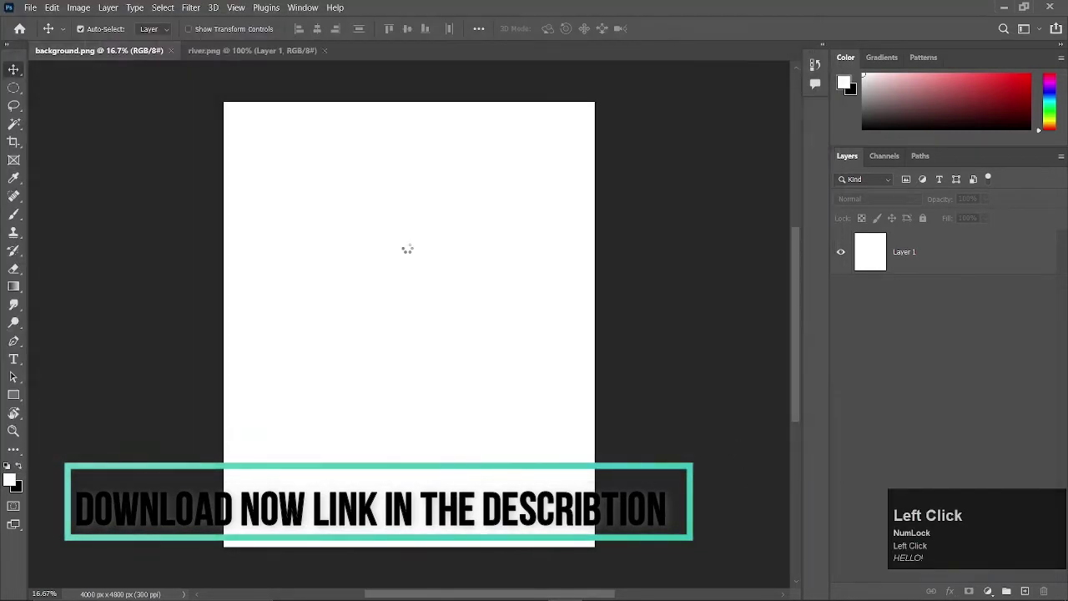
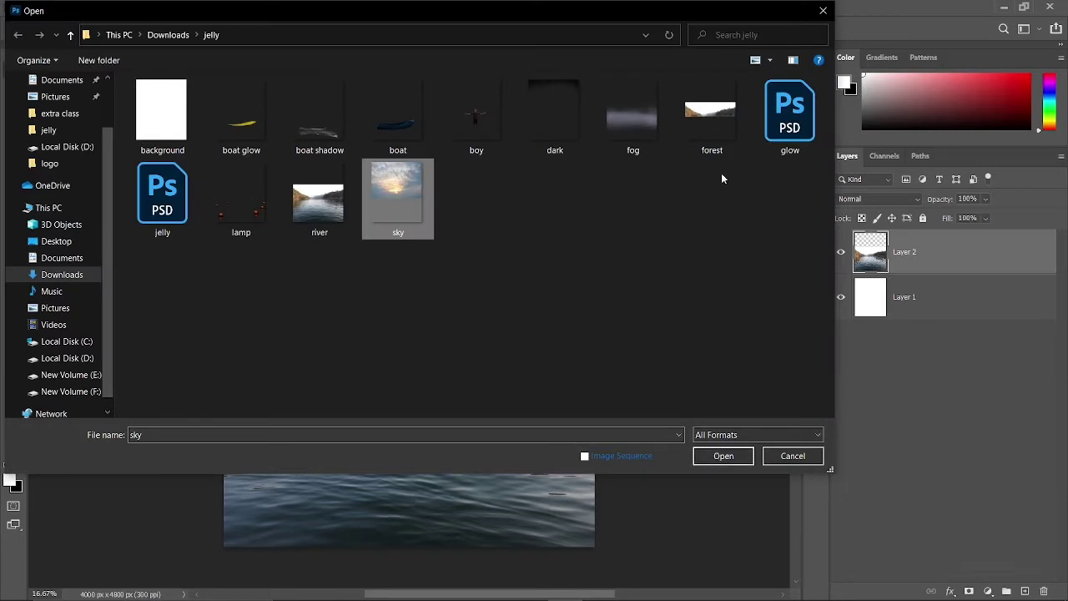
Add sky.png and forest.png as layers in background.png, sky in Multiply, and close the source tabs.
left_click(721, 147)
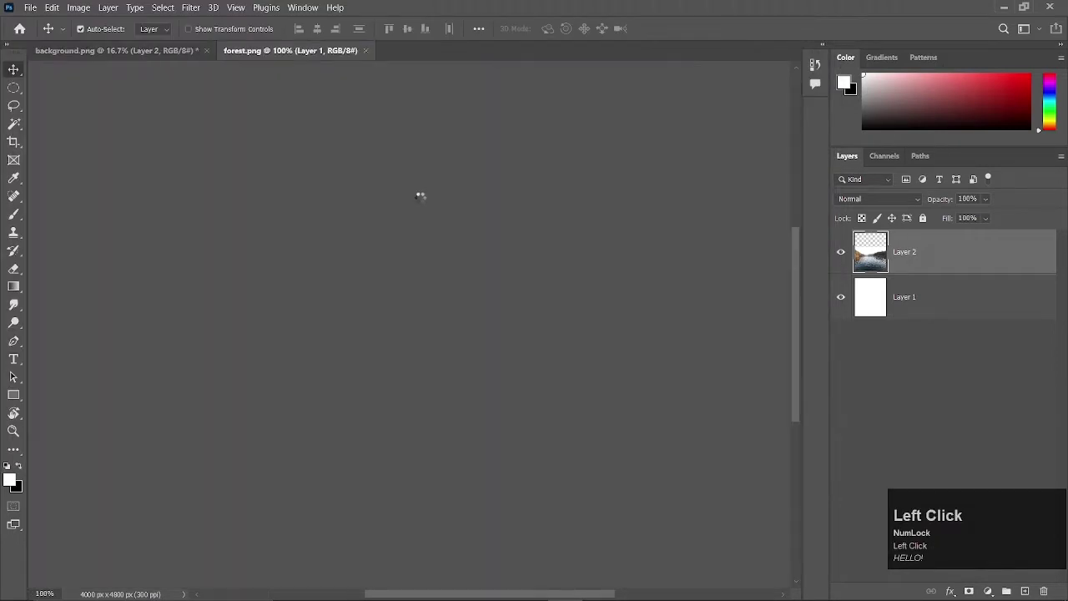
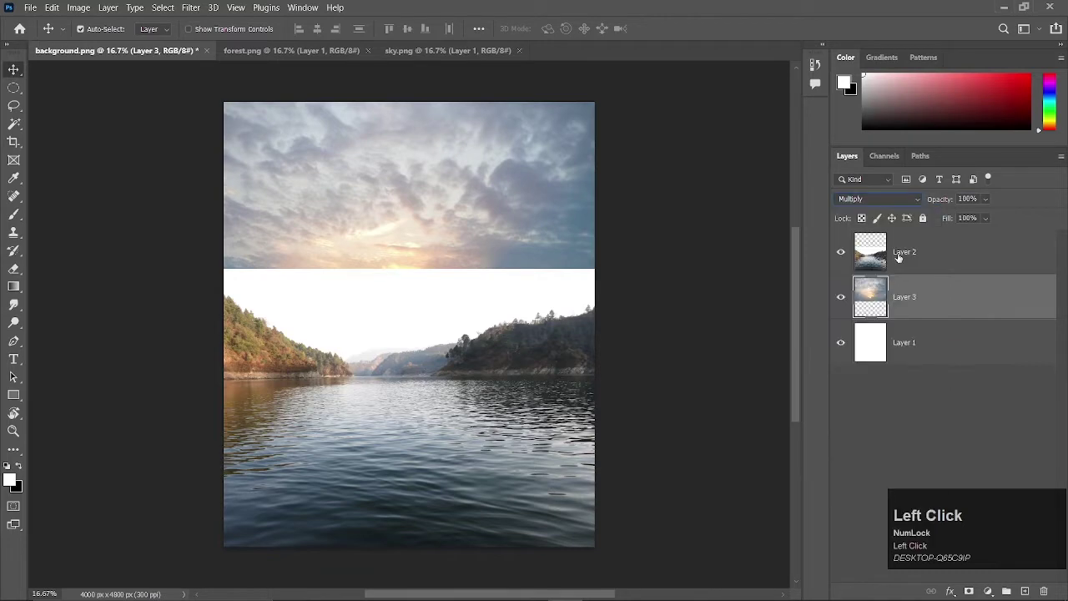
left_click(949, 260)
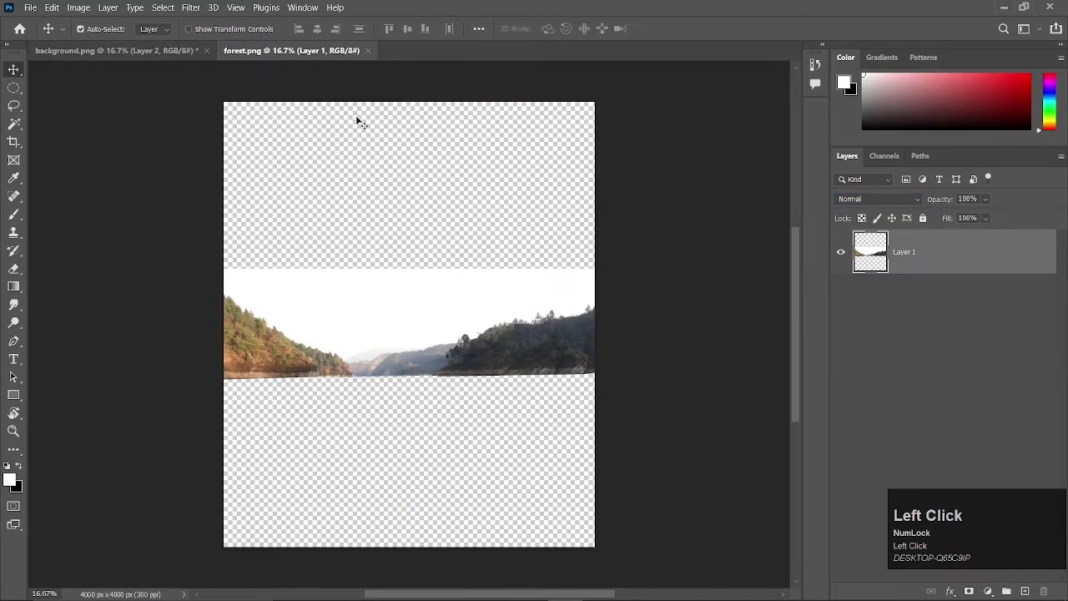
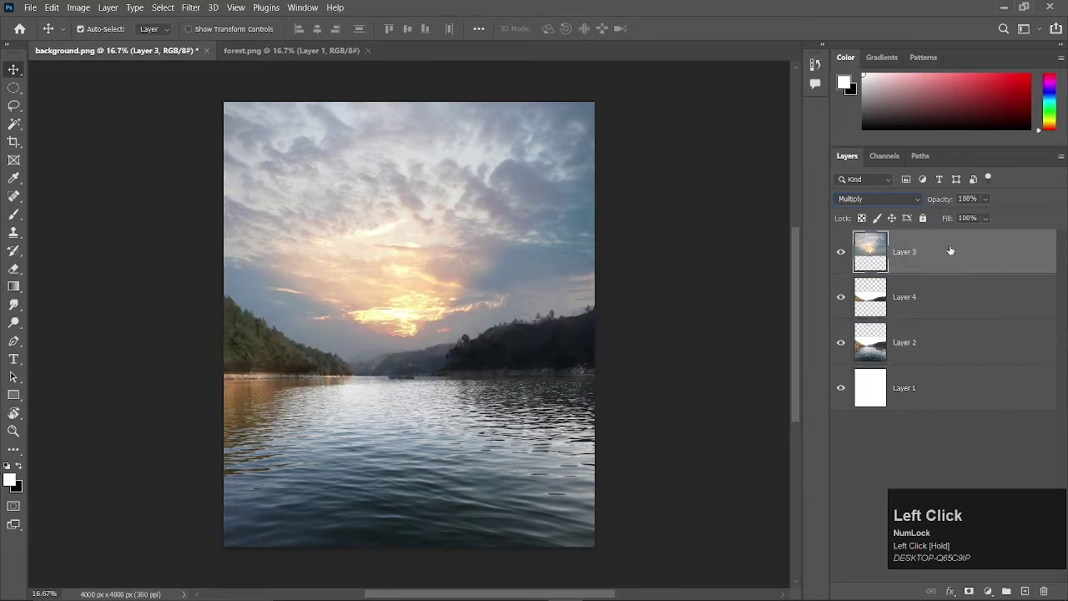
left_click(845, 256)
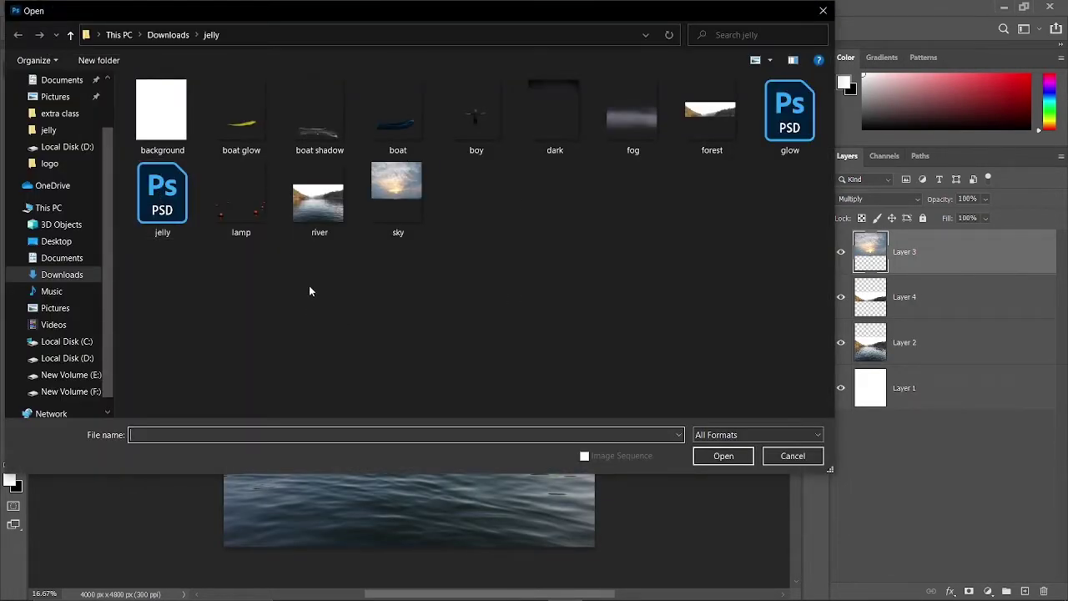
Copy boat.png and paste it as a new layer onto the lake composite.
left_click(320, 140)
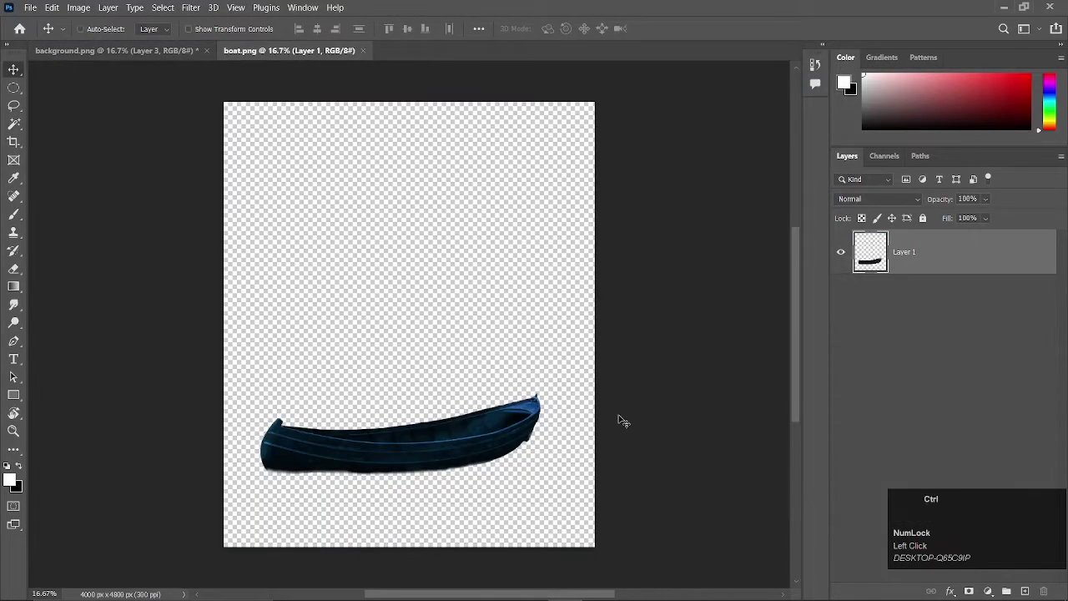
key("ctrl+a")
key("ctrl+c")
left_click(158, 55)
key("ctrl+v")
Add a Colorize Hue/Saturation tint (Hue 216, Saturation 42) and place it above the sky layers.
left_click_drag(442, 342, 190, 230)
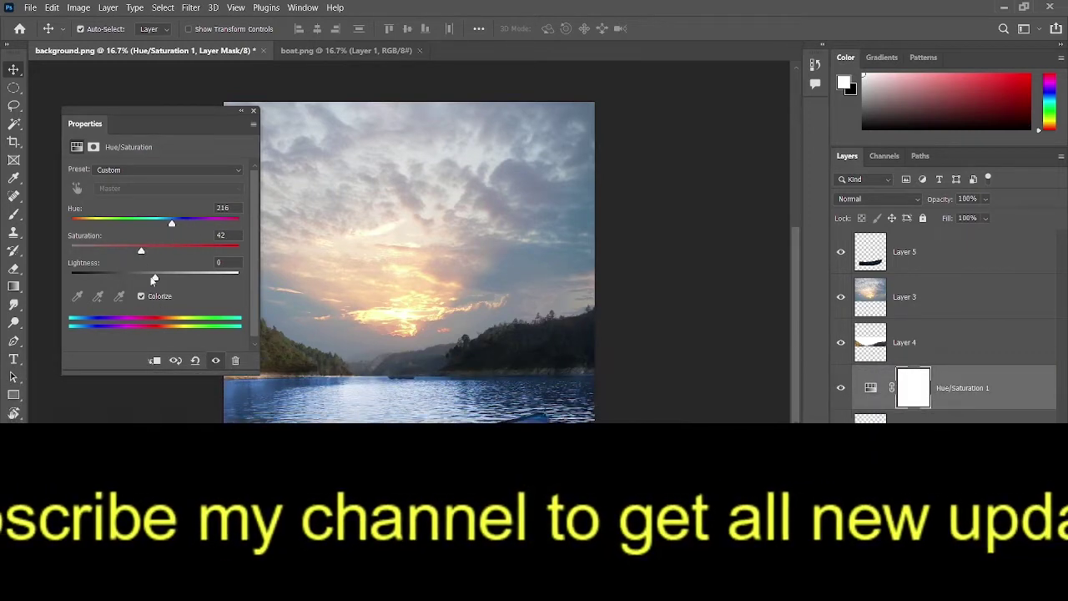
left_click_drag(140, 284, 967, 389)
left_click(970, 391)
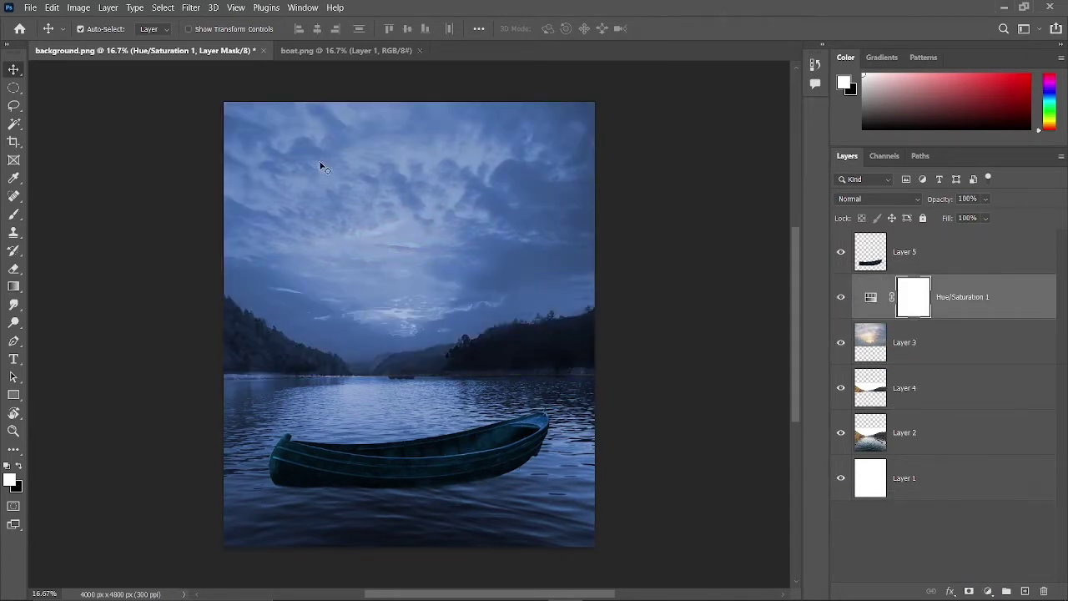
Paste boat shadow.png beneath the boat layer and blend it in Color Burn to darken the water.
left_click(346, 56)
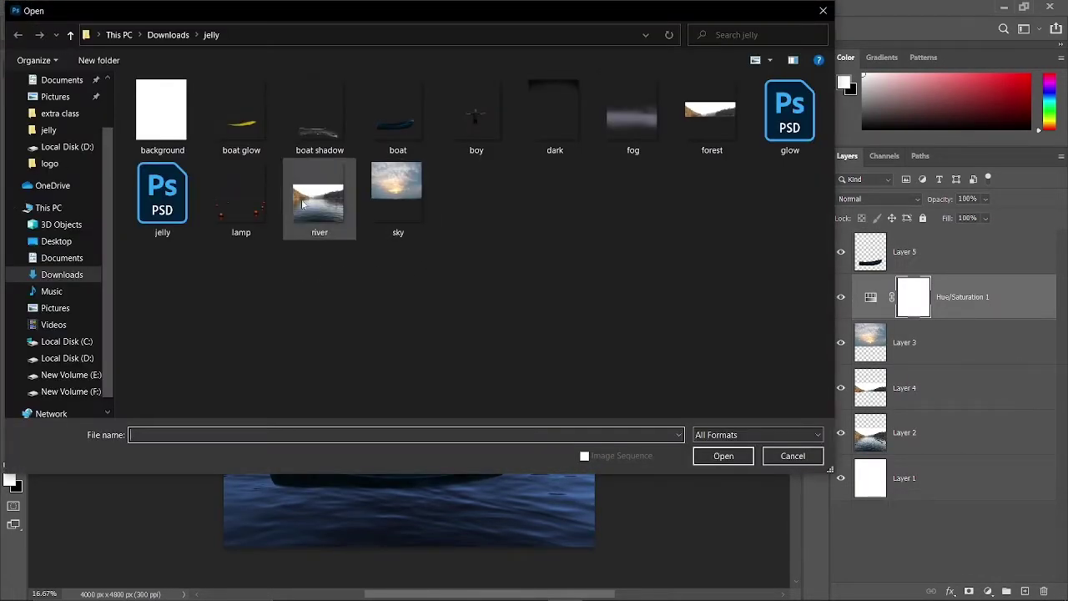
left_click(332, 138)
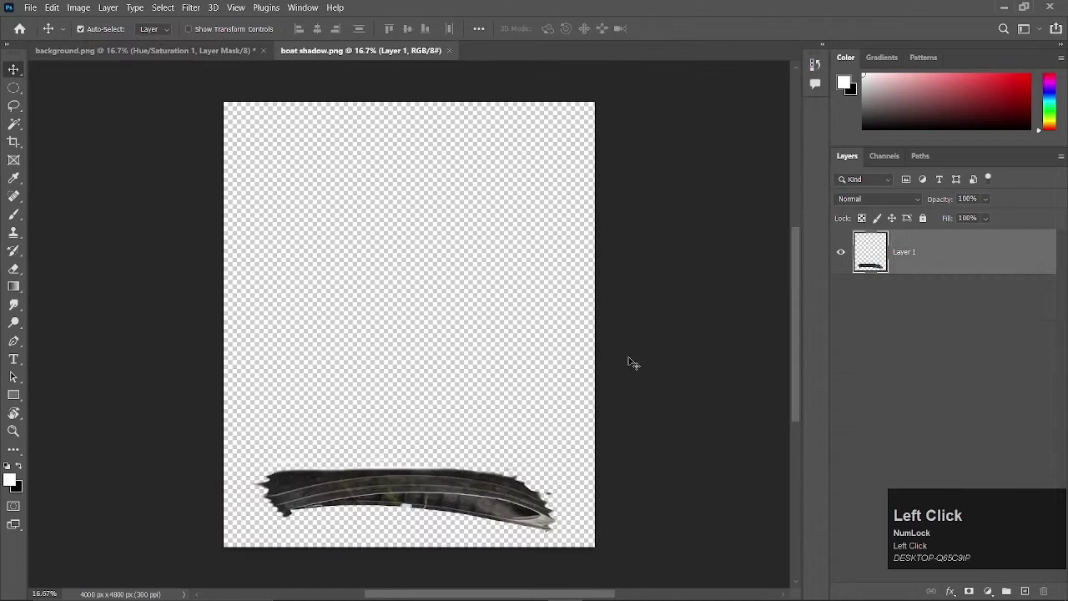
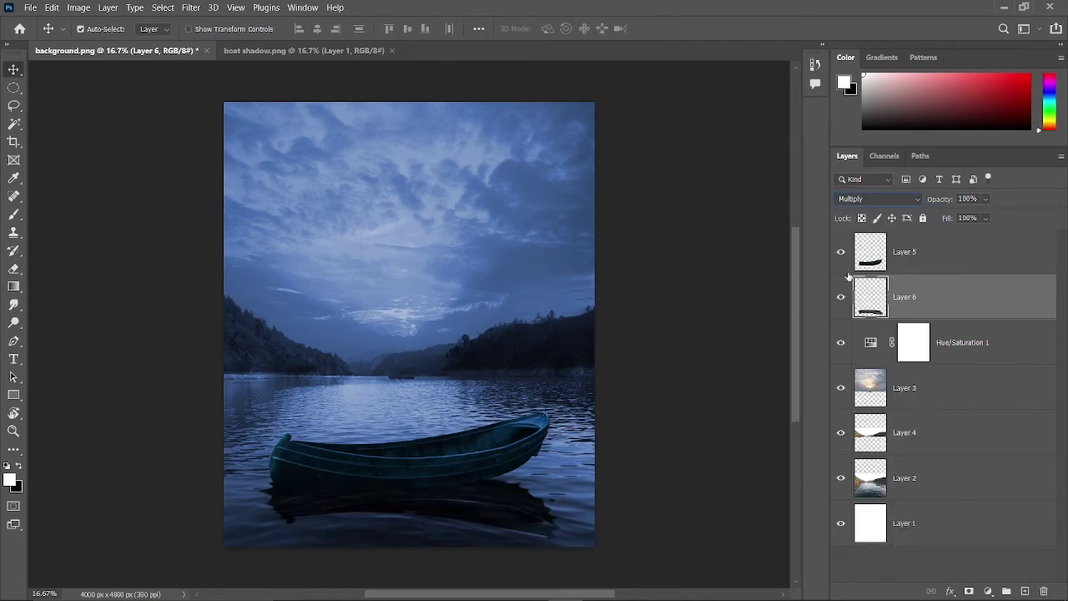
left_click(896, 201)
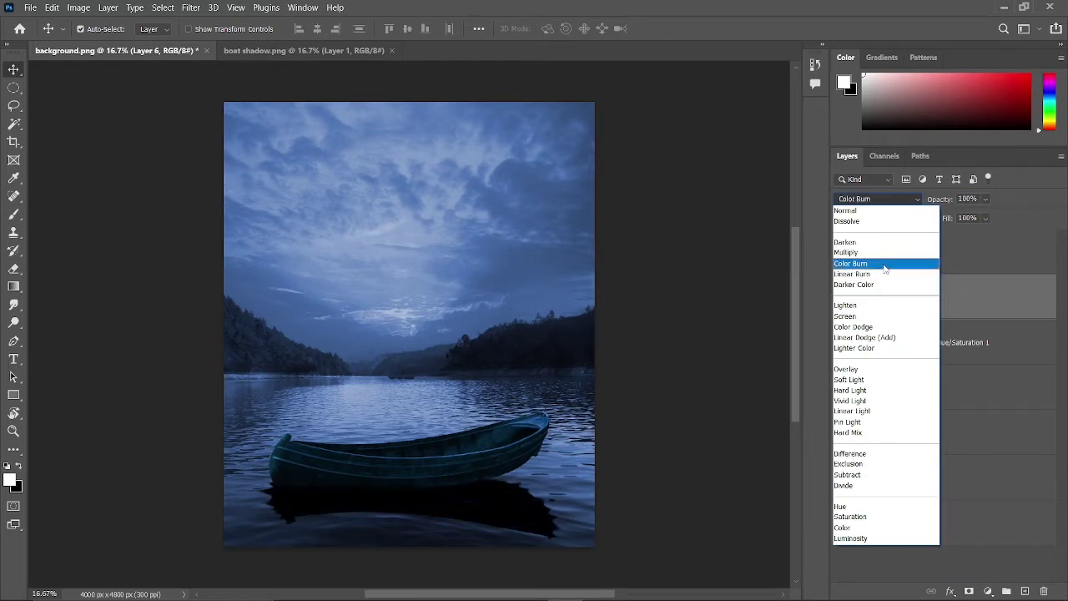
left_click(885, 263)
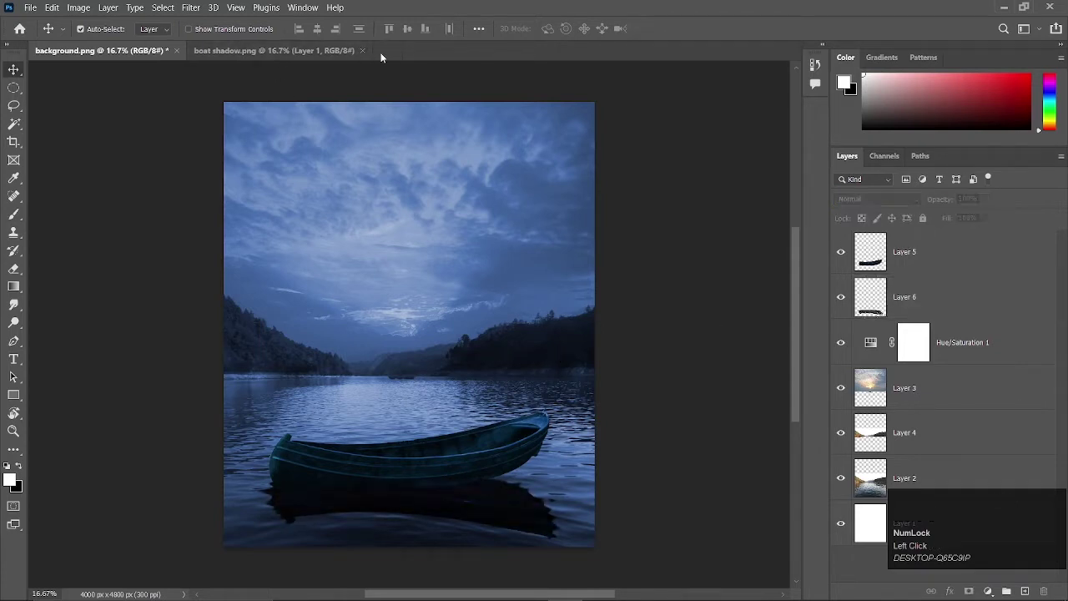
Paste boat glow.png inside the boat and set its blend mode to Overlay.
left_click(366, 56)
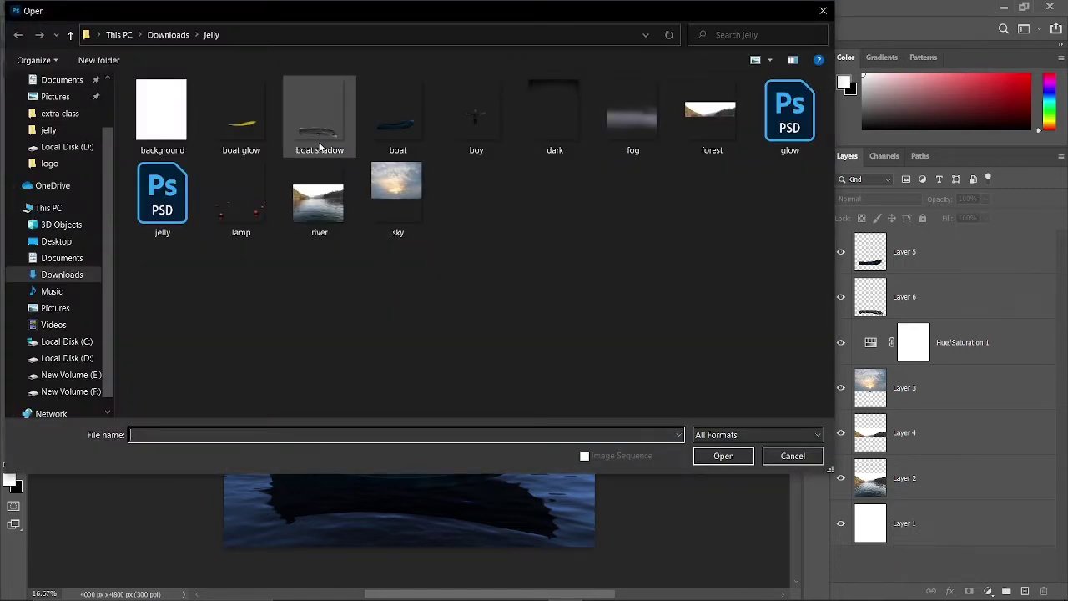
left_click(257, 132)
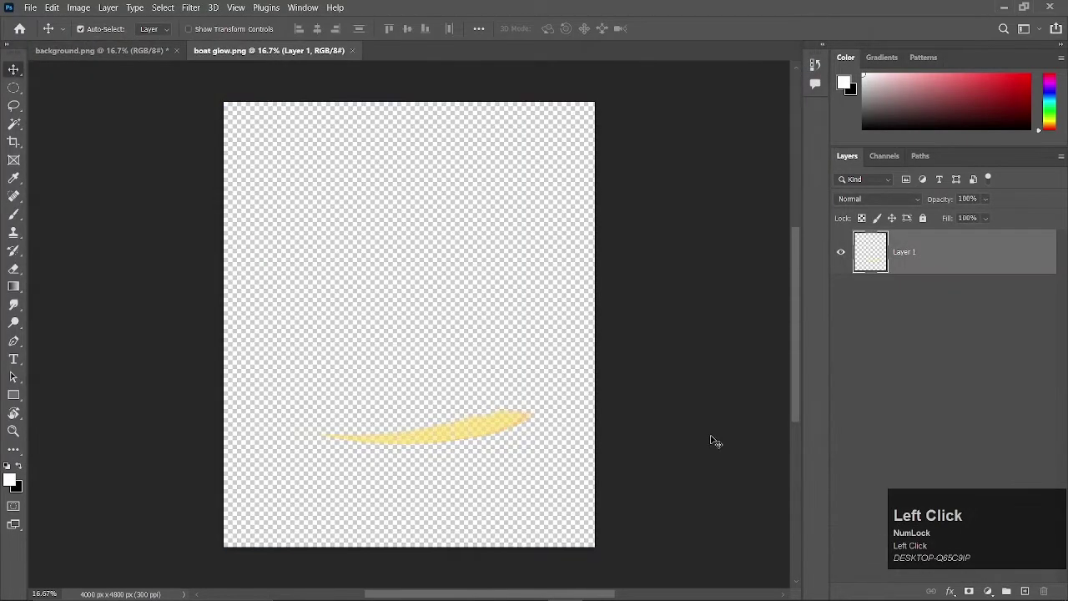
key("ctrl+a")
key("ctrl+c")
left_click(132, 55)
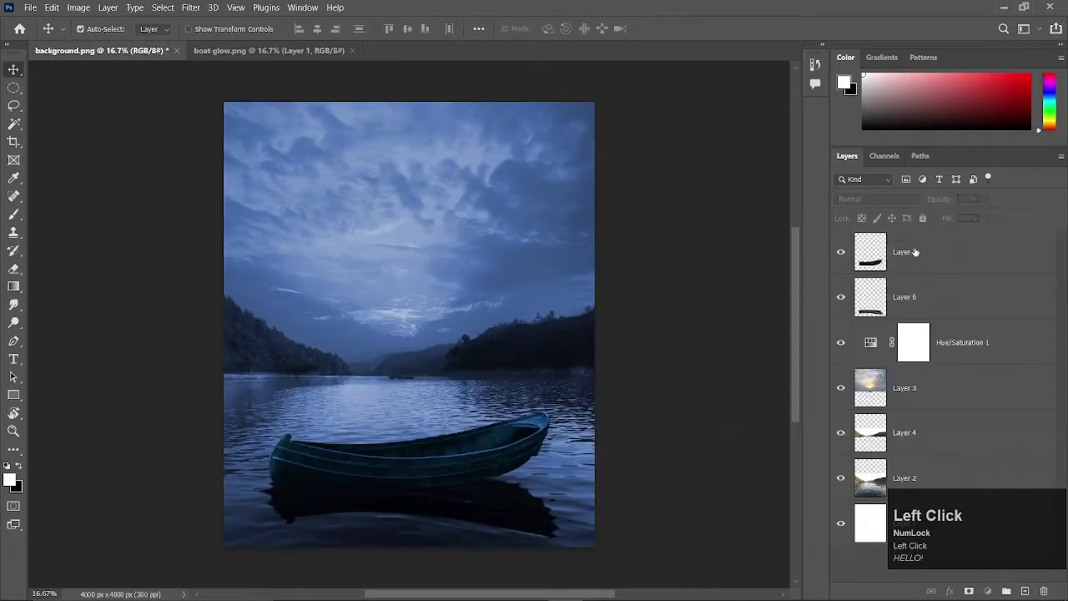
key("ctrl+v")
left_click(464, 339)
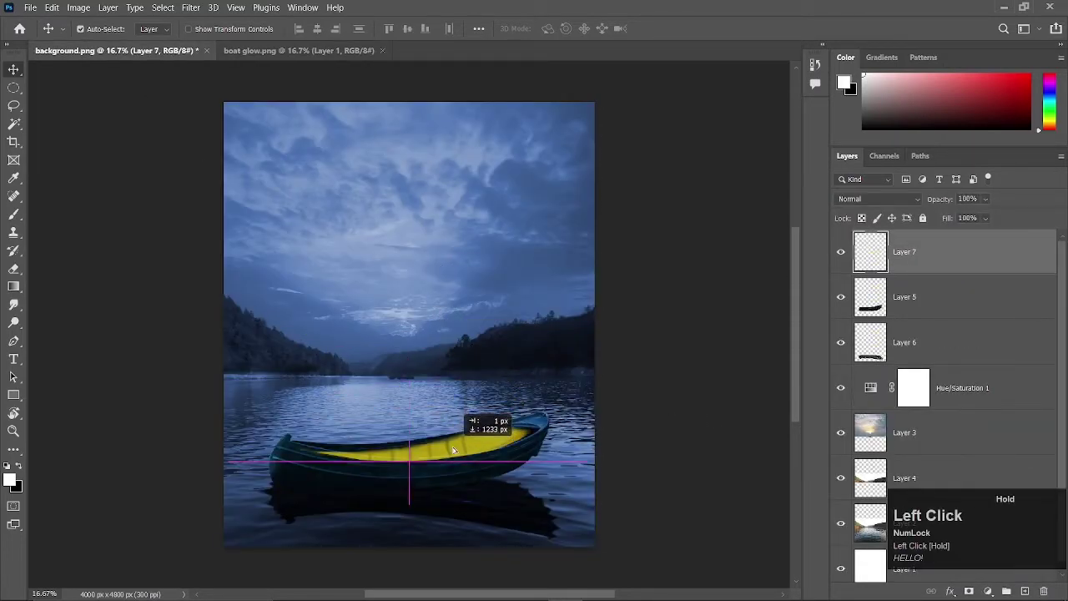
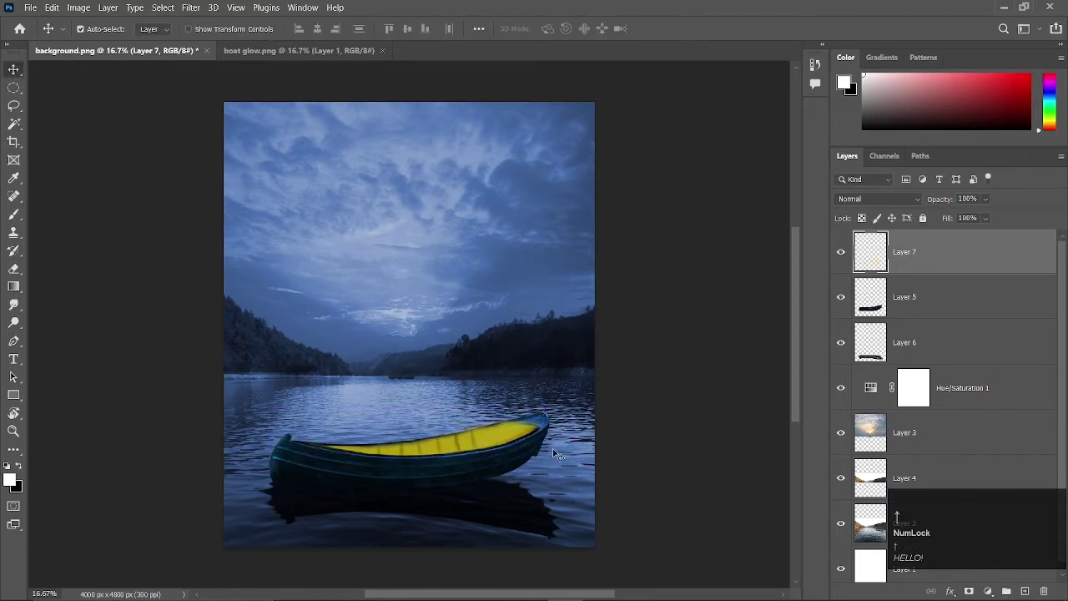
left_click(919, 195)
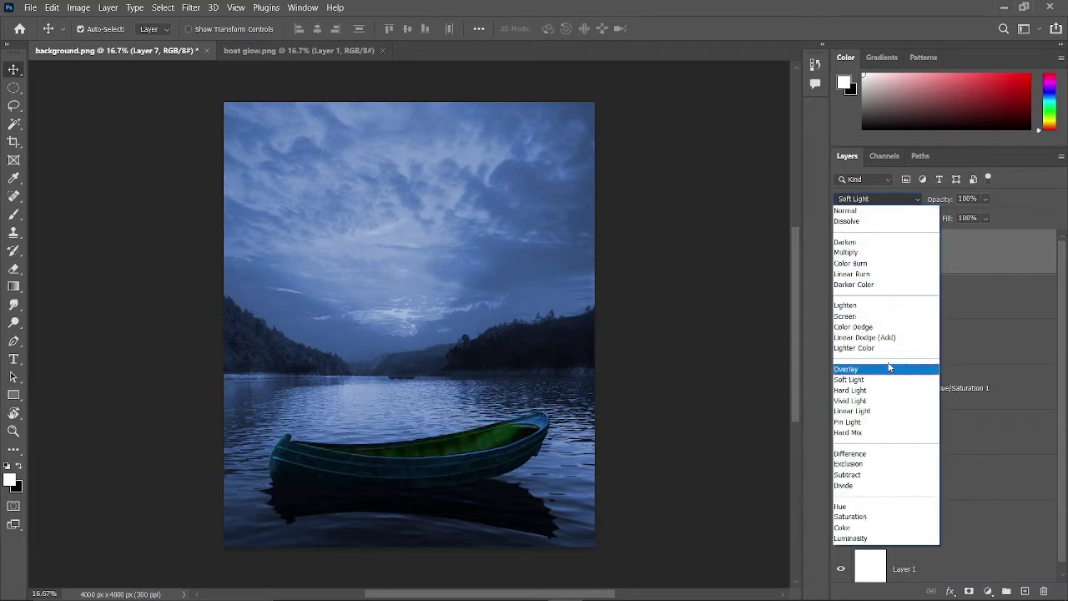
left_click(886, 332)
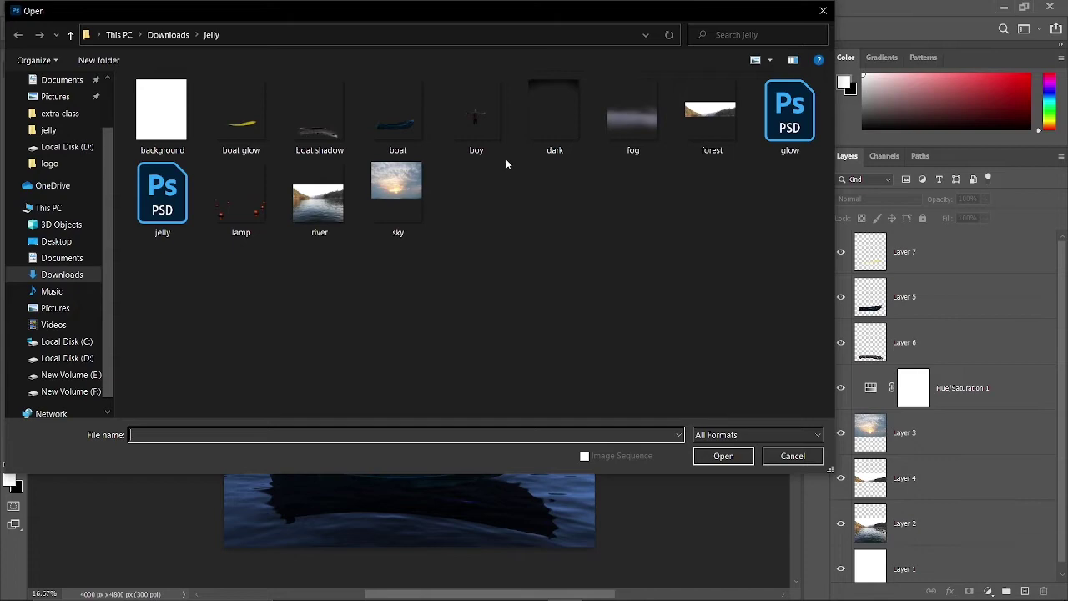
Bring in the boy image and set the top glow Layer 7 to Color Dodge.
left_click(482, 140)
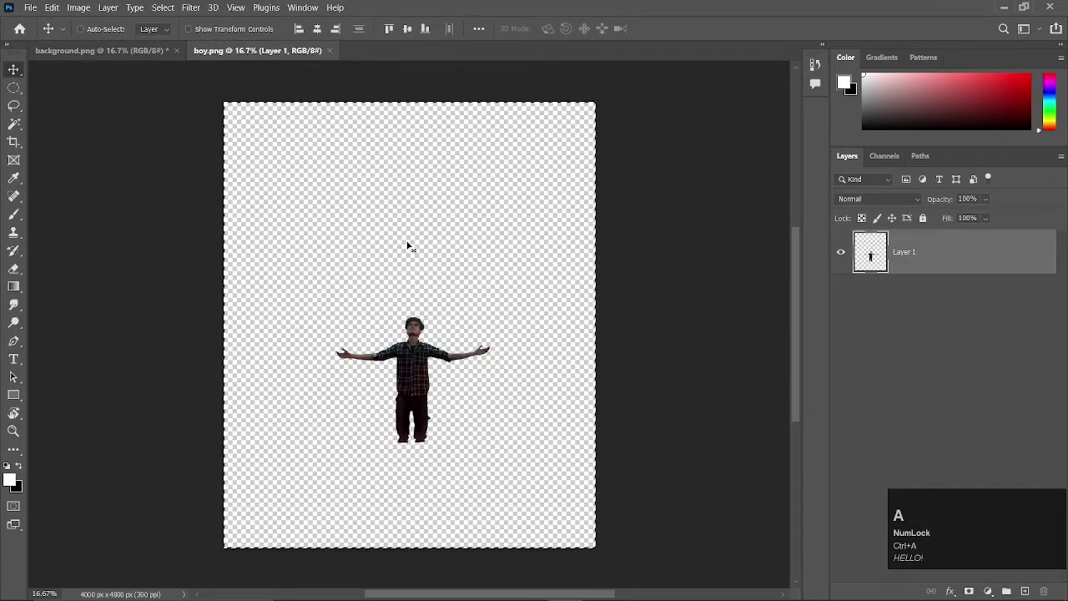
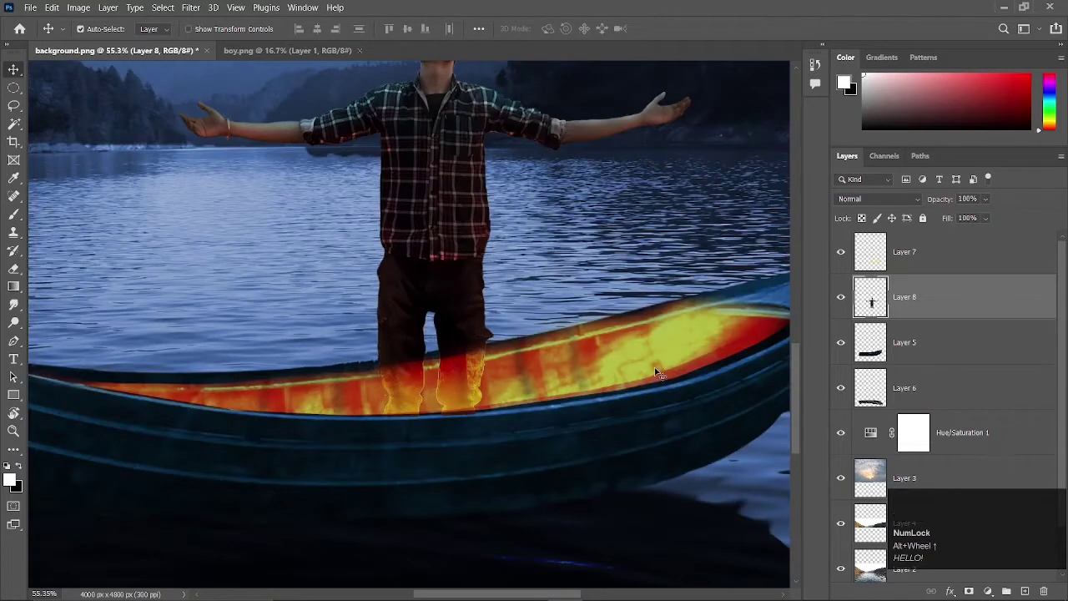
double_click(937, 259)
key("Down")
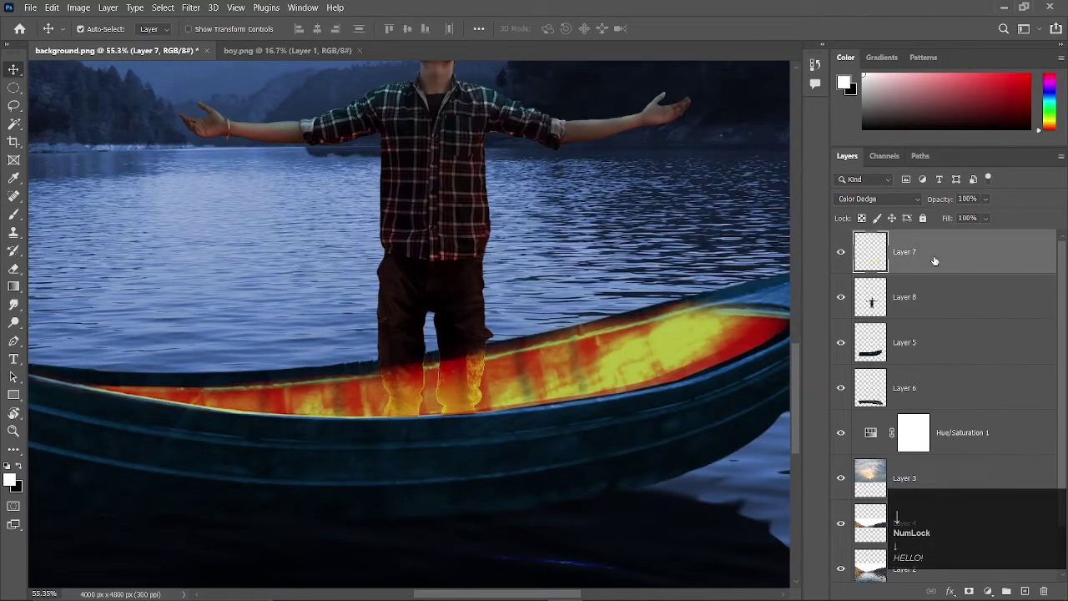
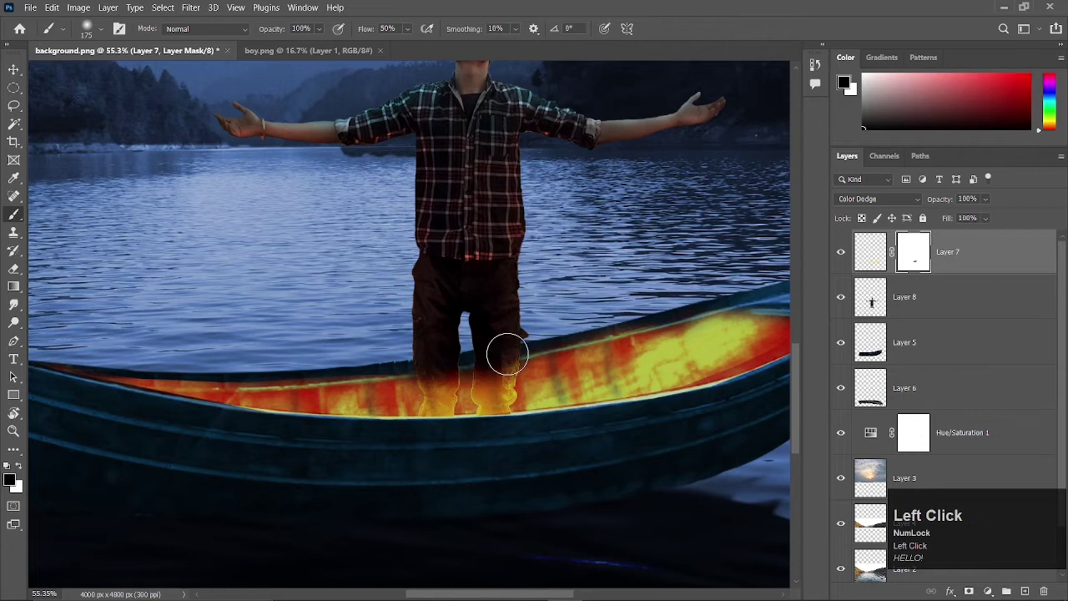
Mask Layers 7 and 8 with a soft black brush so the man's legs fade into the boat glow.
left_click(414, 30)
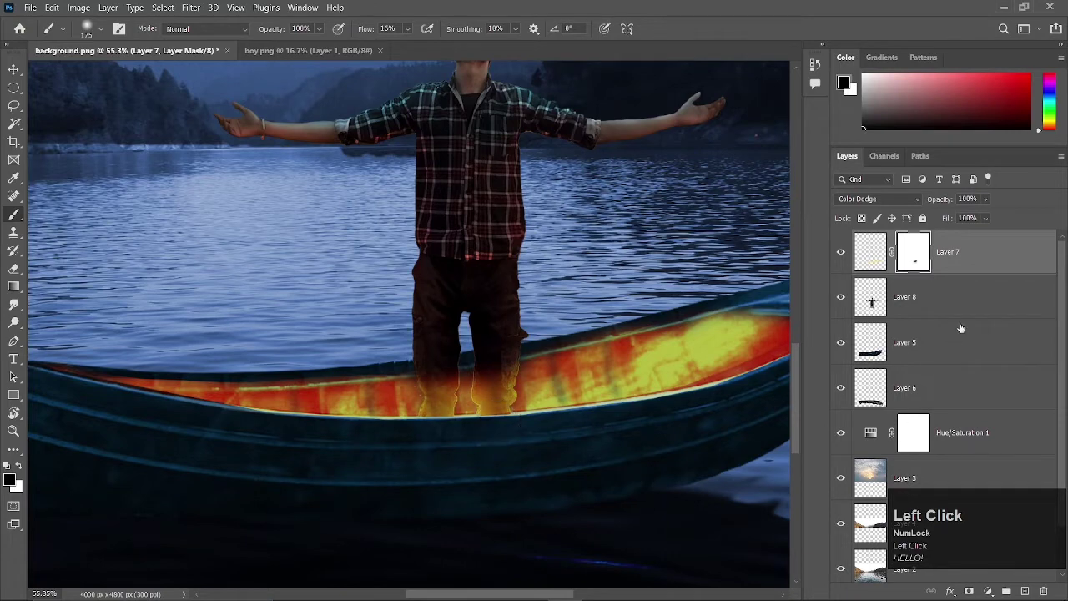
key("v")
scroll("up", 3)
key("b")
type("B[[[[[[[[")
left_click(413, 34)
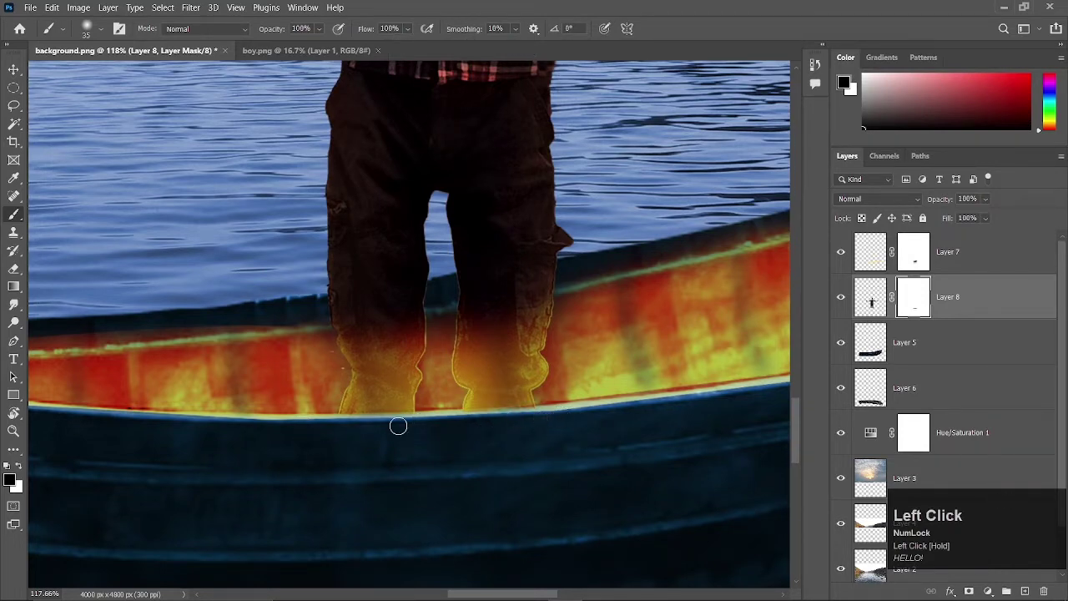
key("]")
type("]]v")
scroll("down", 3)
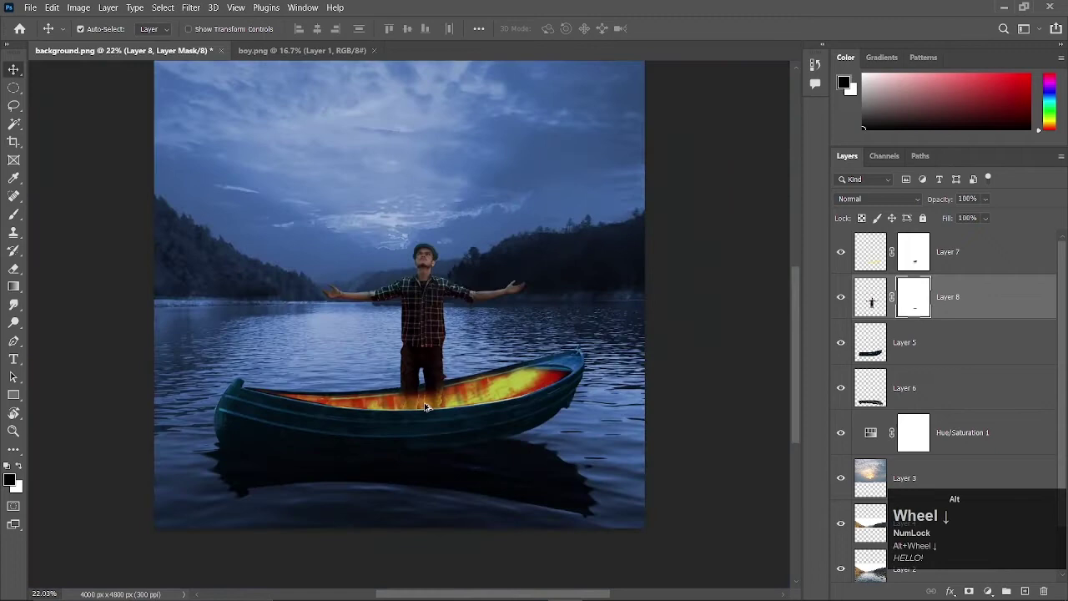
Copy fog.png and paste it into the composite as a misty layer over the distant hills.
left_click(385, 55)
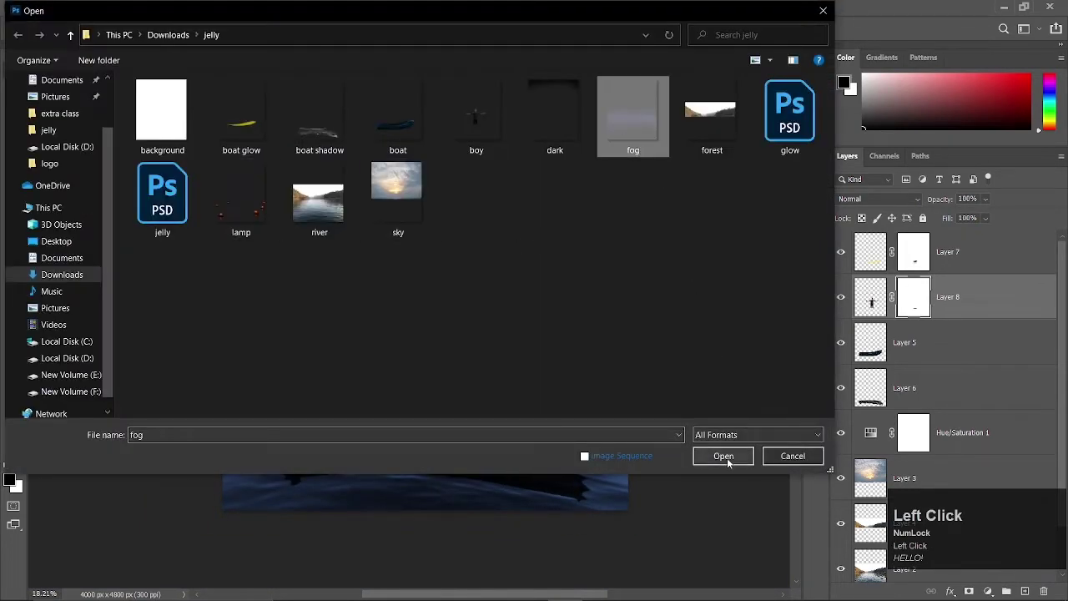
key("ctrl+a")
key("ctrl+c")
left_click(95, 61)
scroll("down", 3)
left_click(961, 390)
key("ctrl+v")
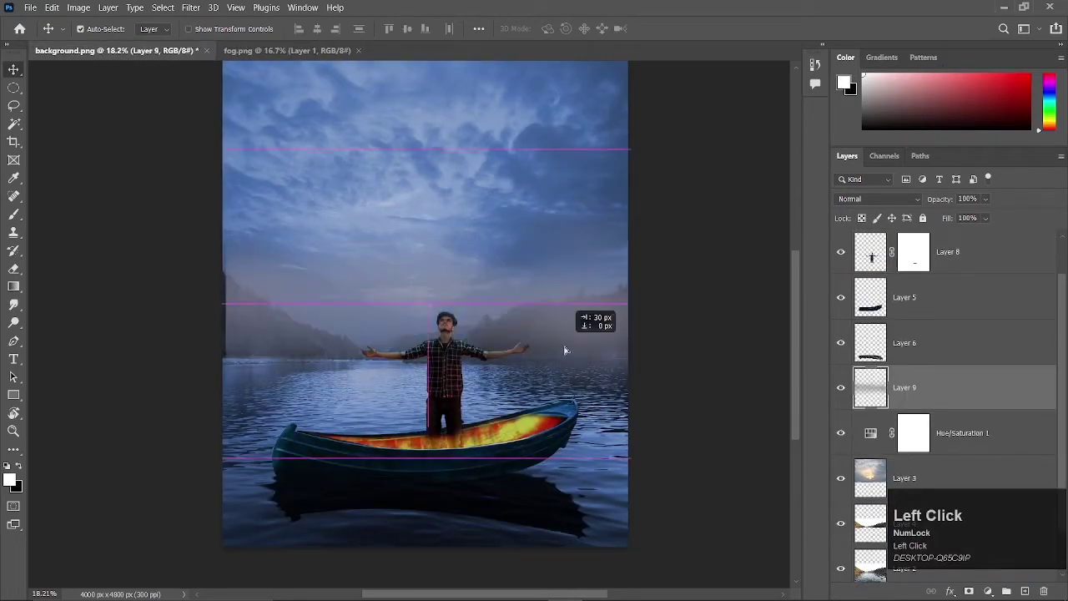
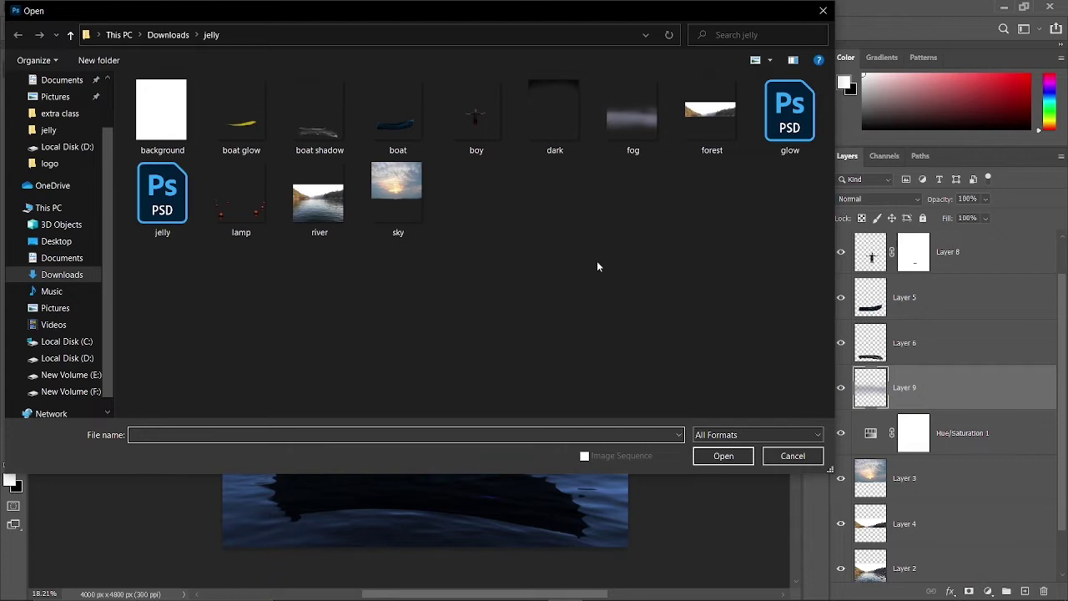
Copy lamp.png and paste it at the top of the lake composite's layer stack.
left_click(265, 221)
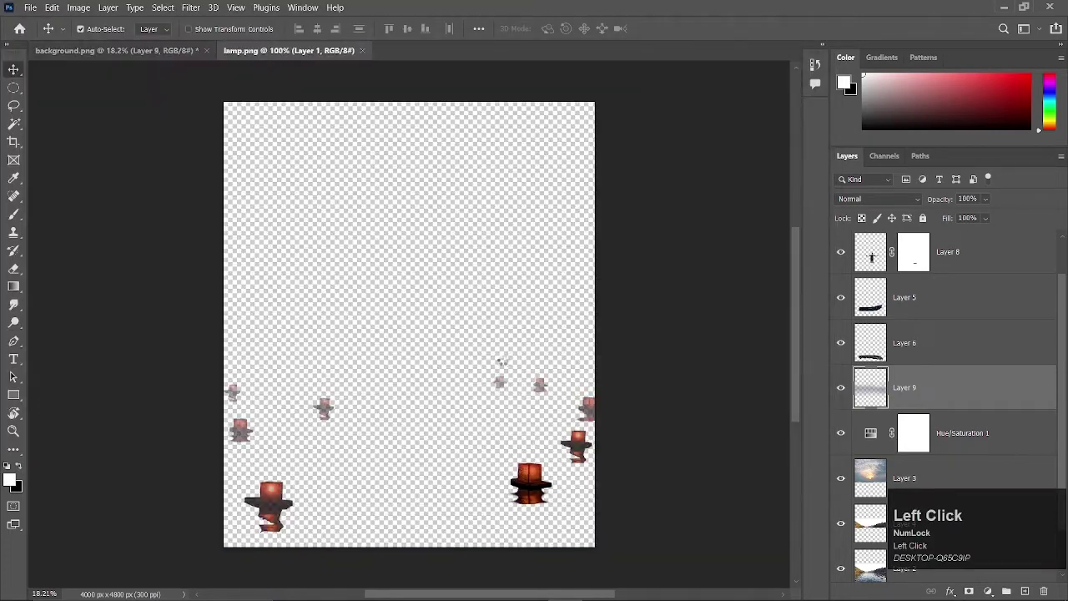
key("ctrl+a")
key("ctrl+c")
left_click(155, 55)
scroll("up", 3)
left_click(984, 267)
key("ctrl+v")
Scatter the lamps across the lake, close lamp.png and open jelly.psd.
left_click_drag(875, 343, 875, 343)
left_click(876, 343)
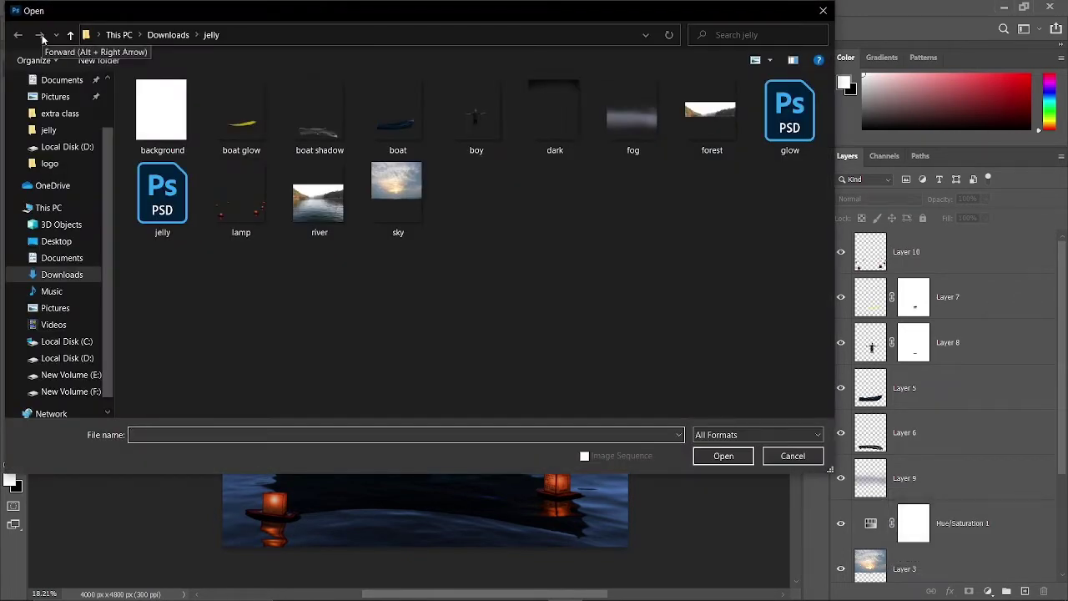
left_click(875, 343)
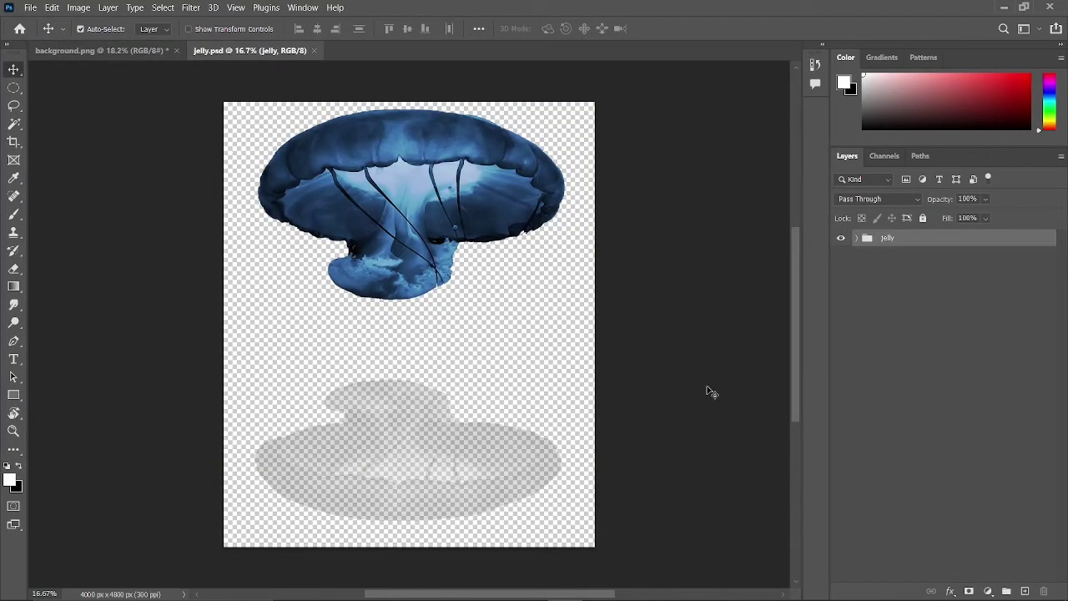
Drag all background.png layers into jelly.psd beneath the jelly group, filling the canvas.
left_click(861, 239)
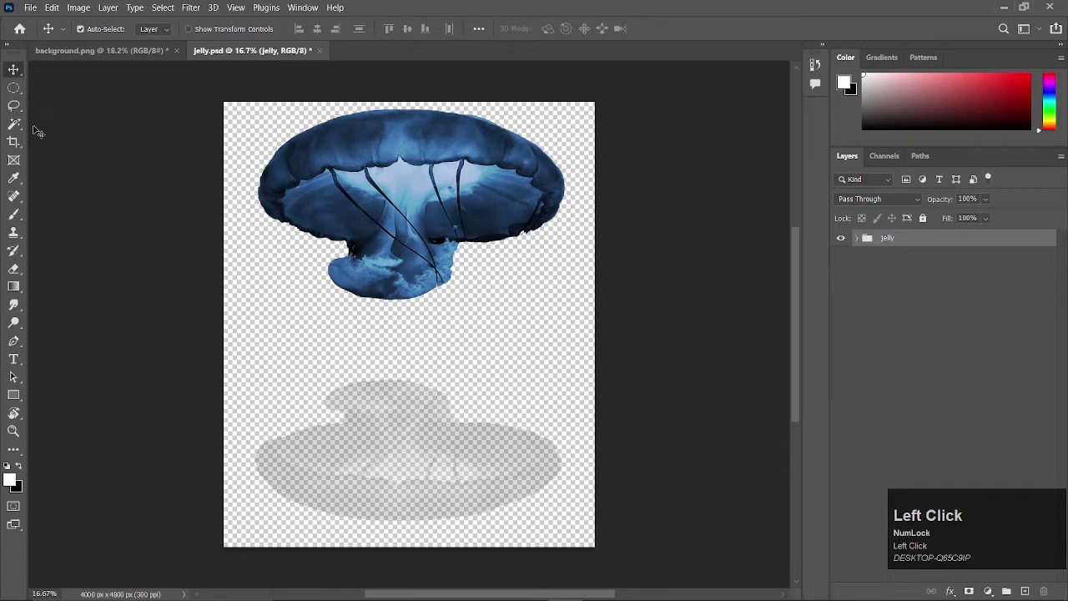
left_click(107, 58)
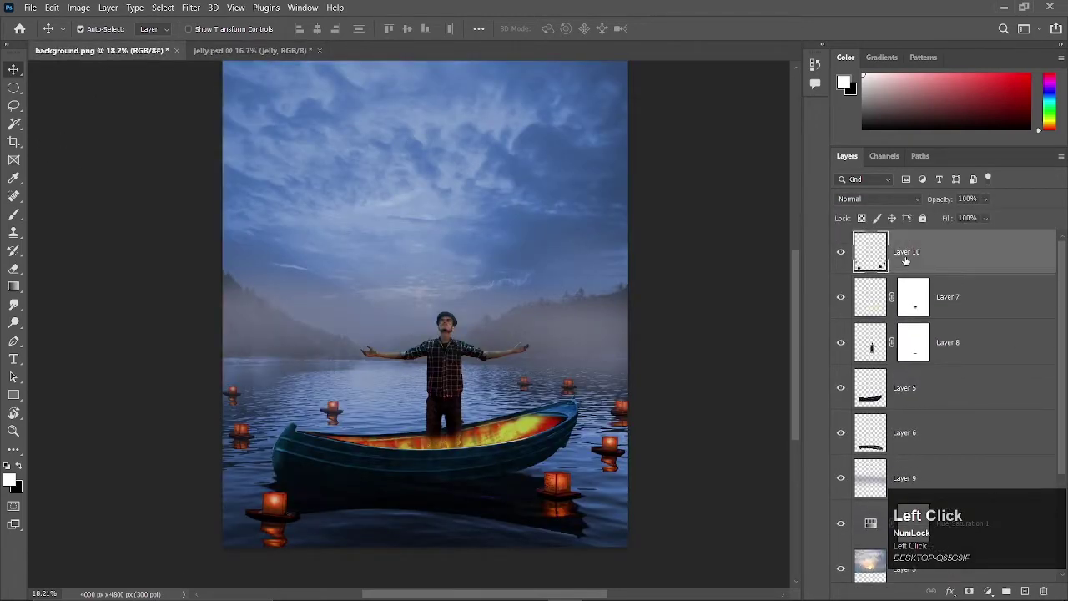
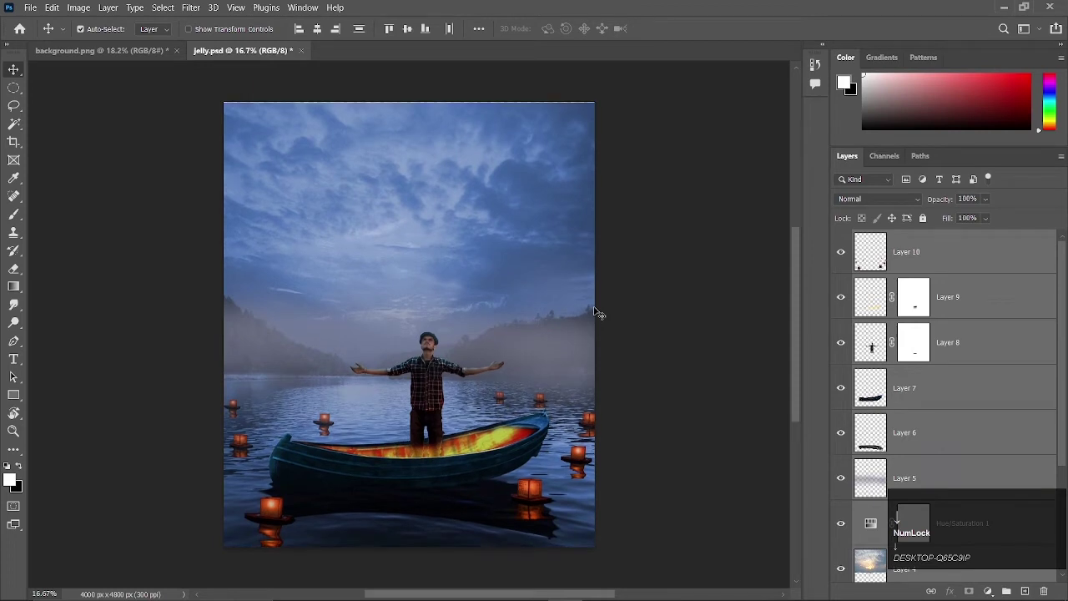
left_click(875, 343)
scroll("down", 3)
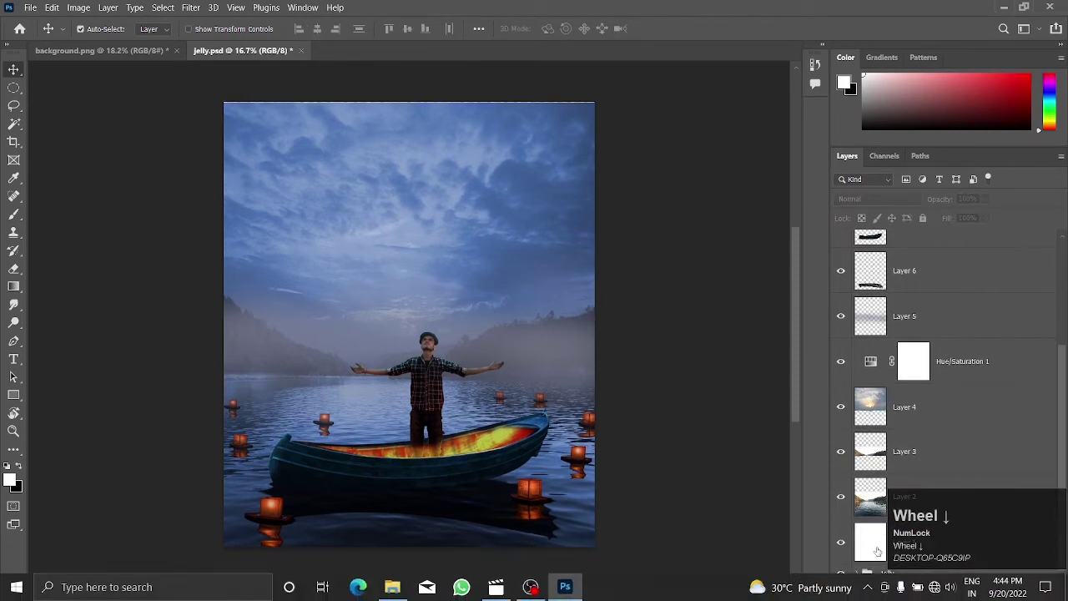
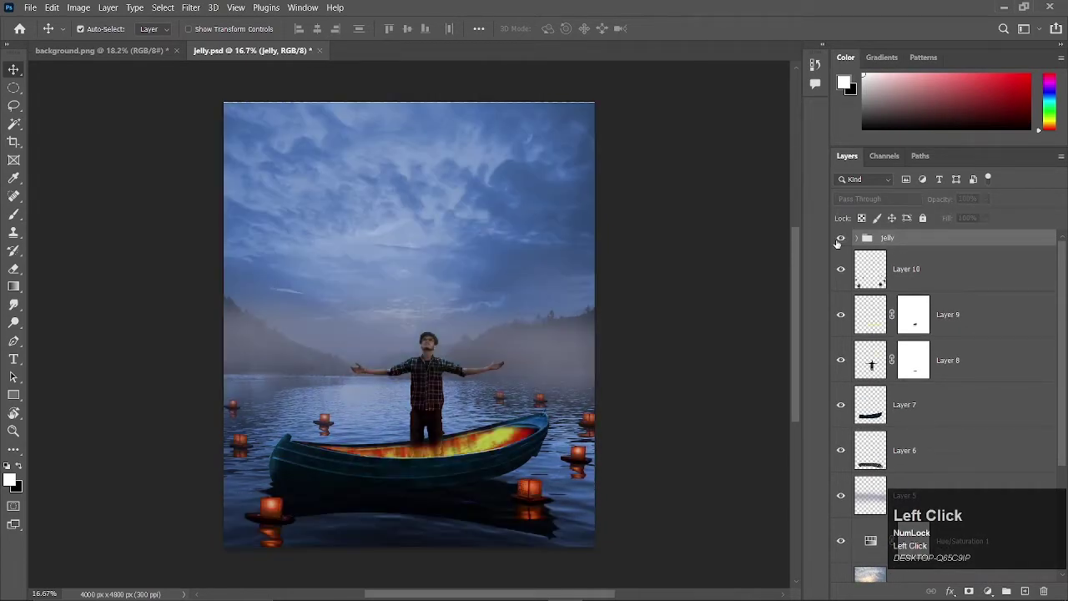
Show the jelly group, clip its Curves/Levels to the jellyfish layer, and bring up its Layer Style.
left_click(876, 360)
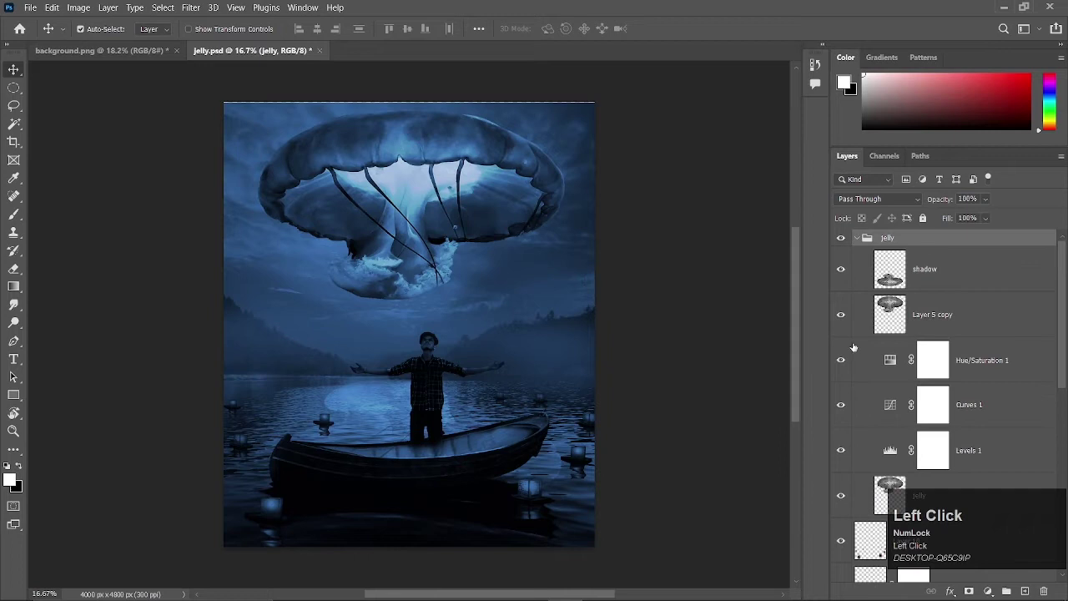
left_click_drag(851, 362, 876, 540)
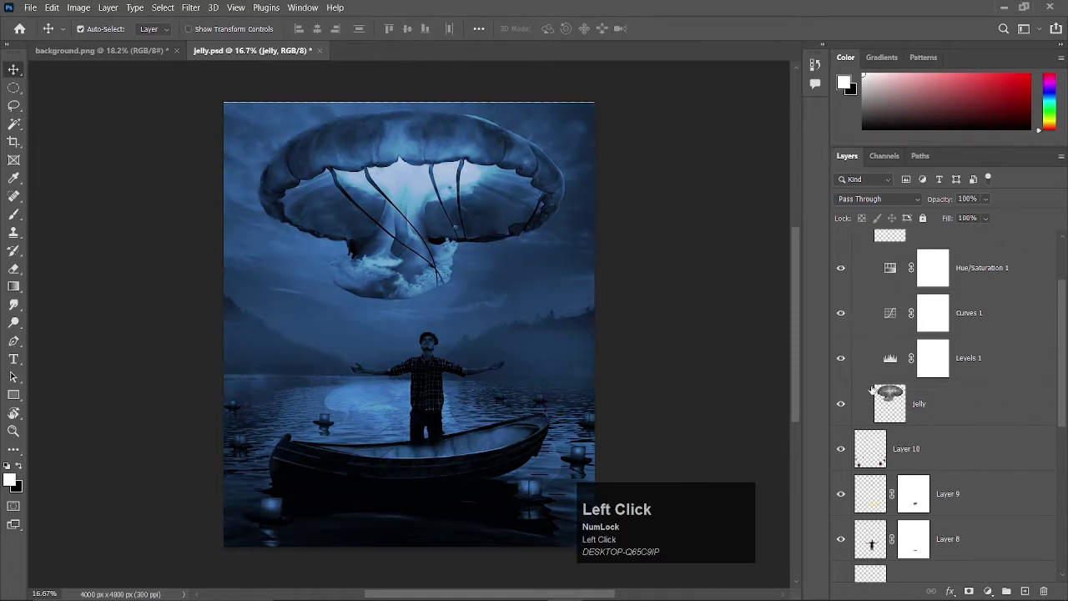
key("alt+Num_Lock")
left_click(876, 540)
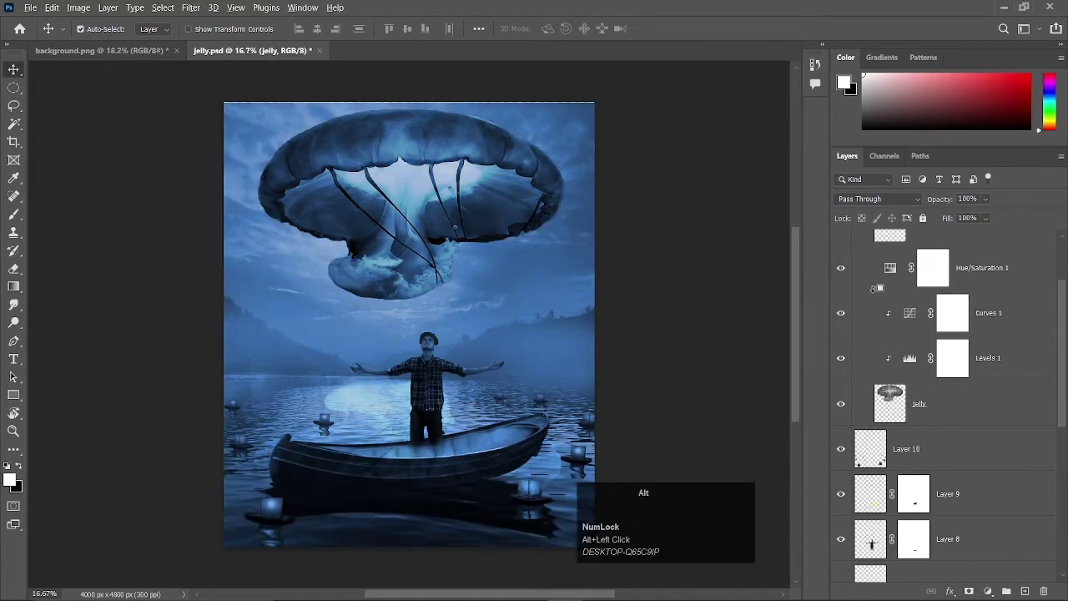
left_click_drag(875, 540, 848, 306)
left_click(862, 241)
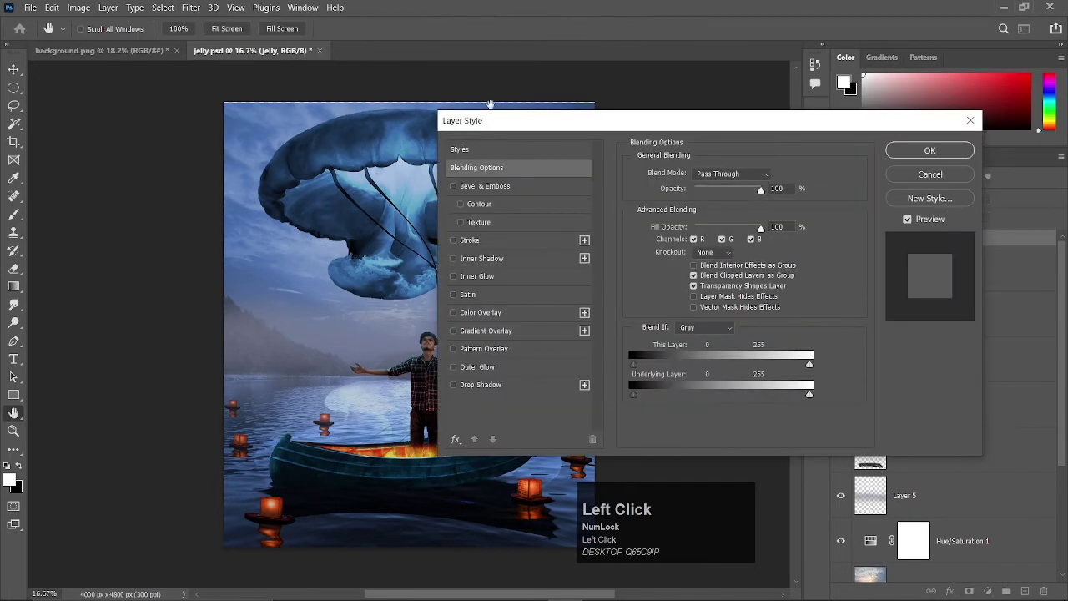
Close background.png without saving and bring the glow group into the jellyfish composite.
left_click(875, 361)
left_click(875, 343)
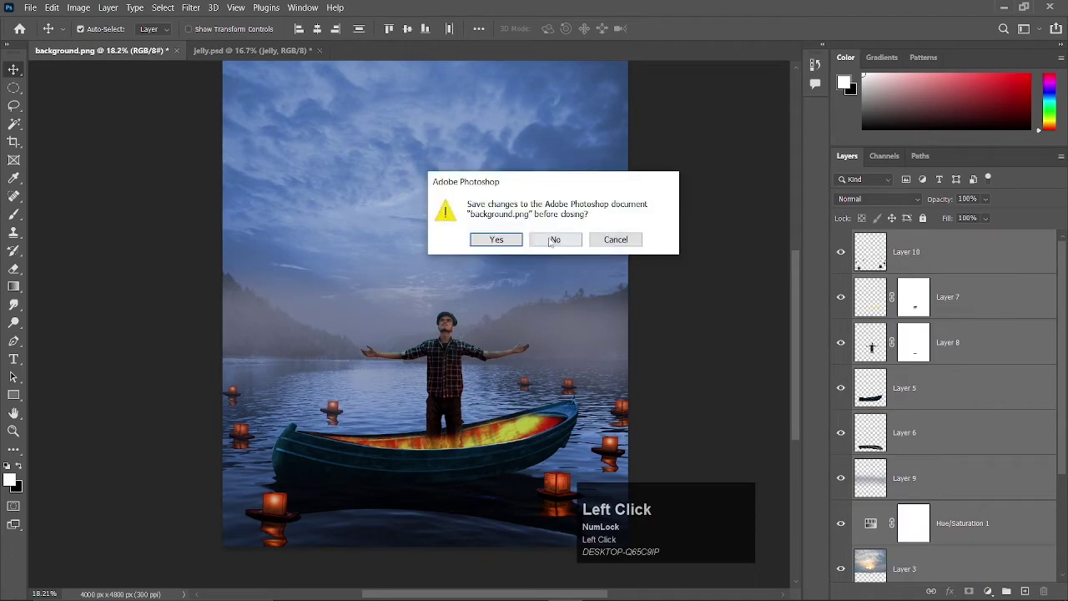
left_click_drag(875, 340, 875, 361)
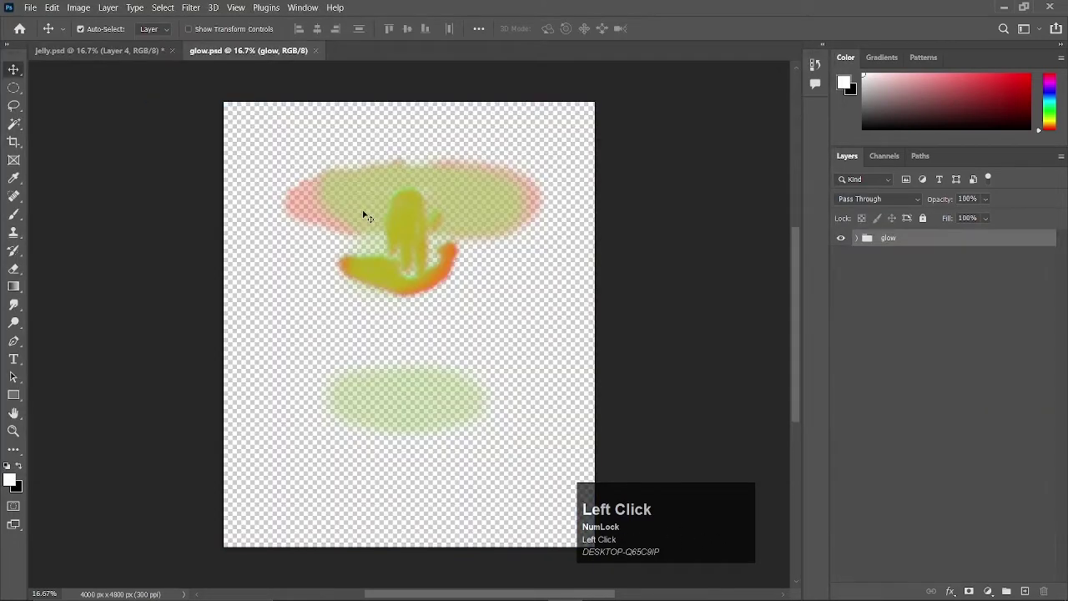
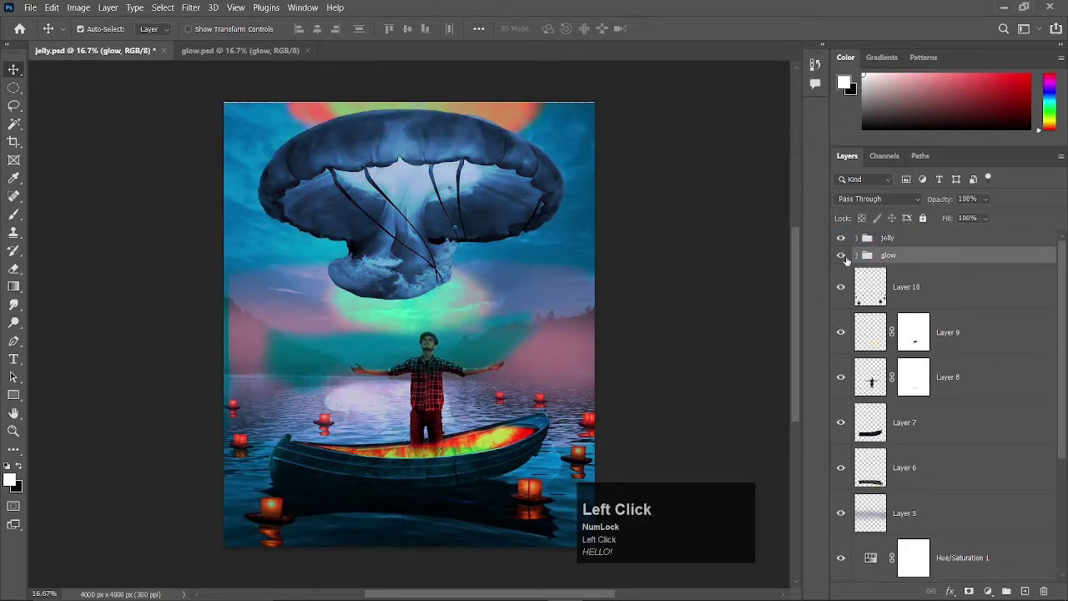
Hide the Channel Mixer adjustment in the glow group and select the orange glow Layer 9.
left_click(858, 259)
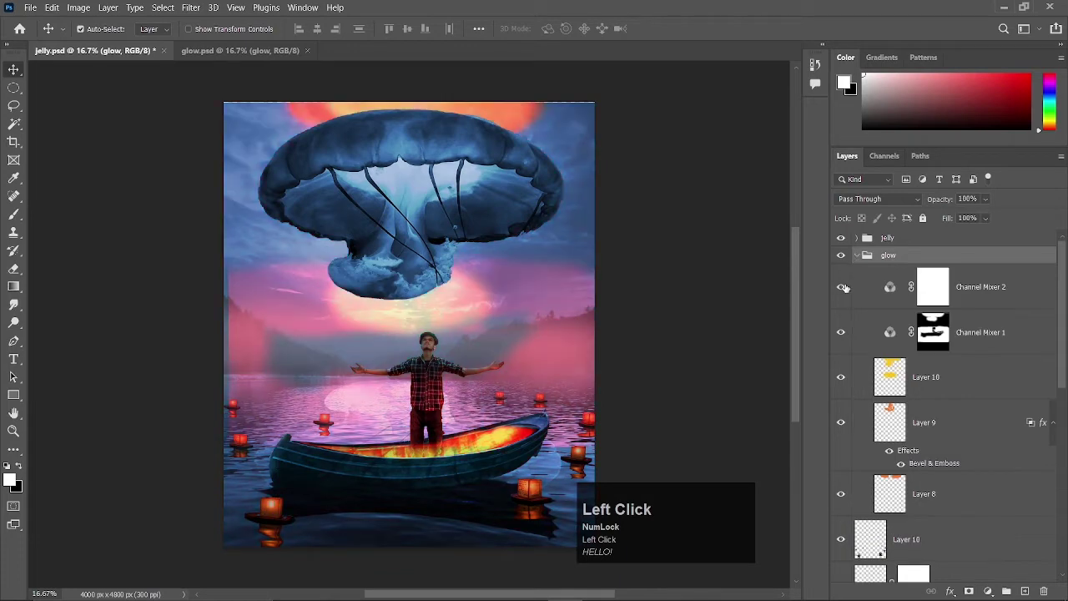
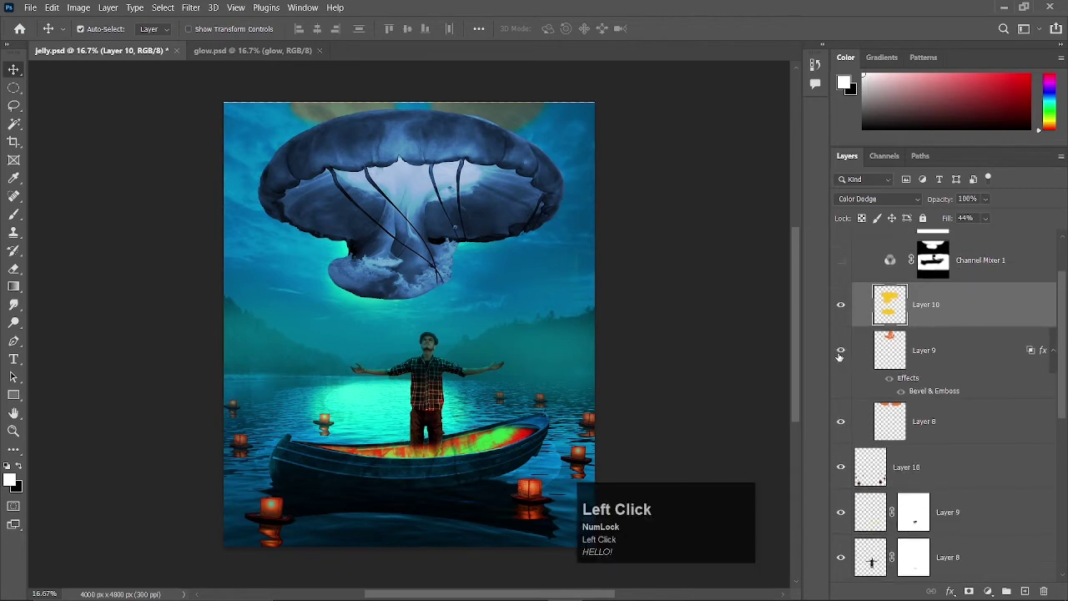
key("ctrl+t")
left_click(875, 558)
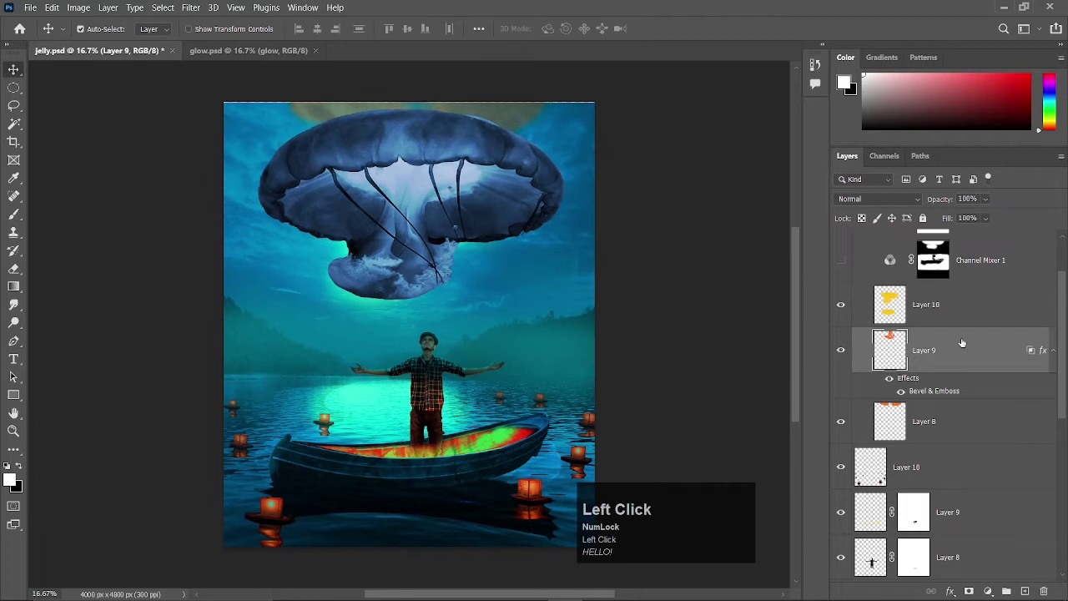
Free-transform the orange glow layer onto the man in the boat and commit its new position.
key("ctrl+t")
left_click(875, 558)
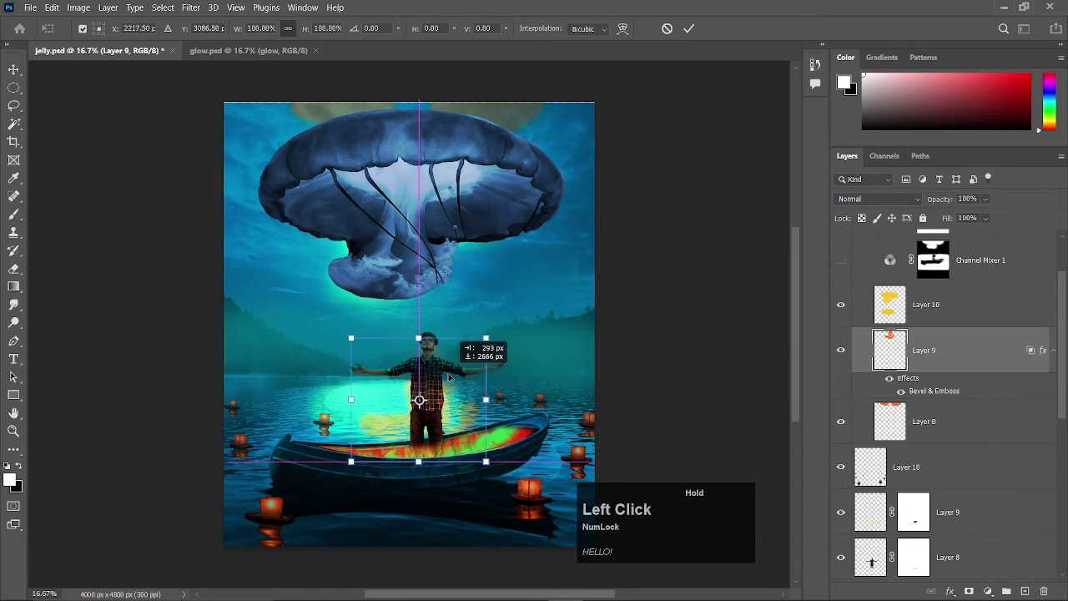
left_click_drag(875, 559, 876, 558)
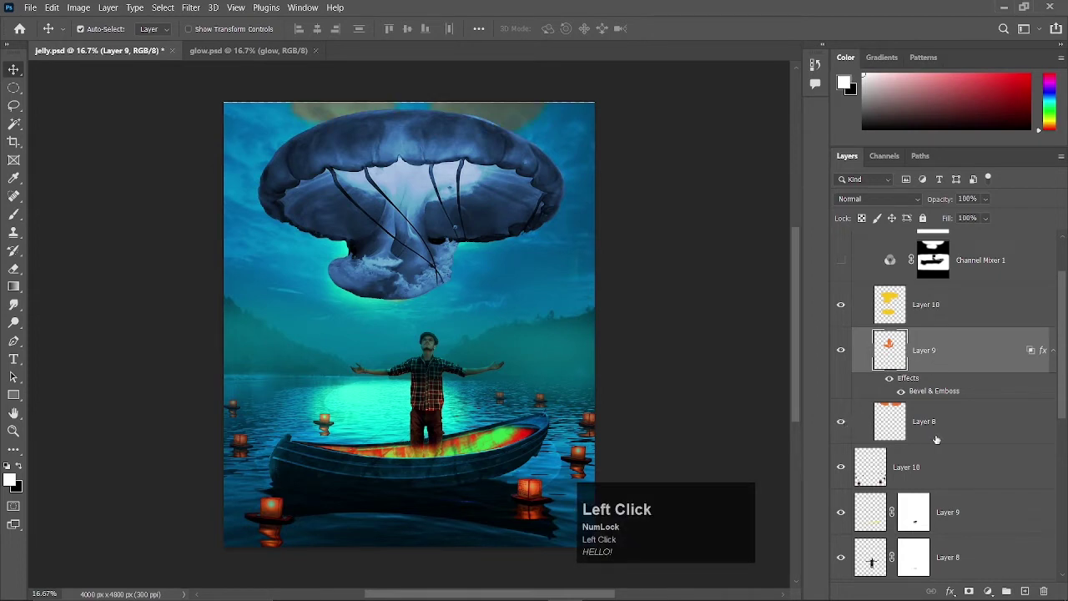
key("ctrl+t")
left_click_drag(876, 558, 876, 559)
key("Return")
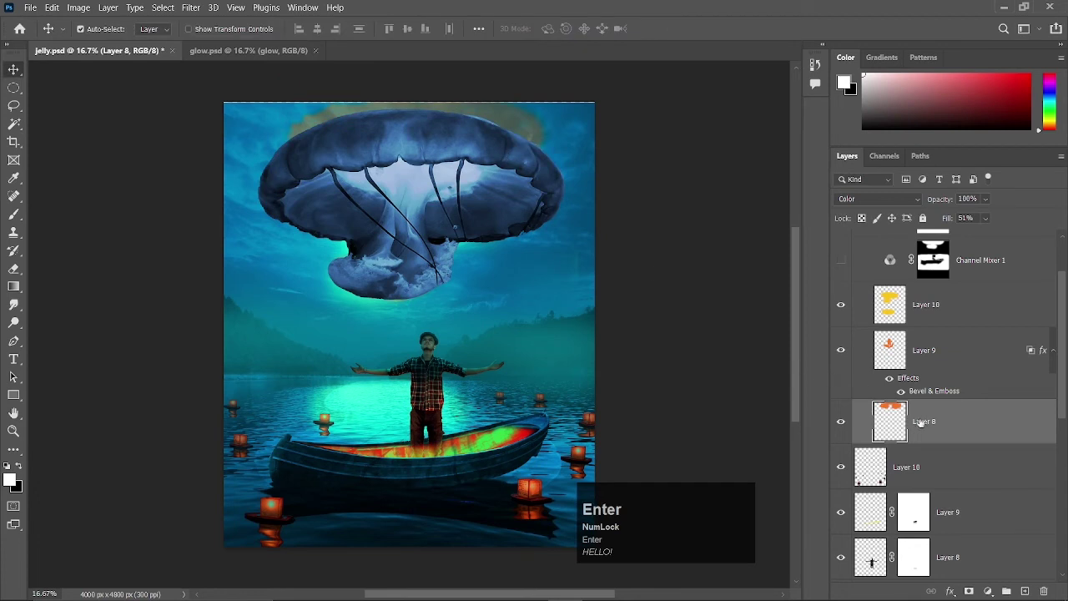
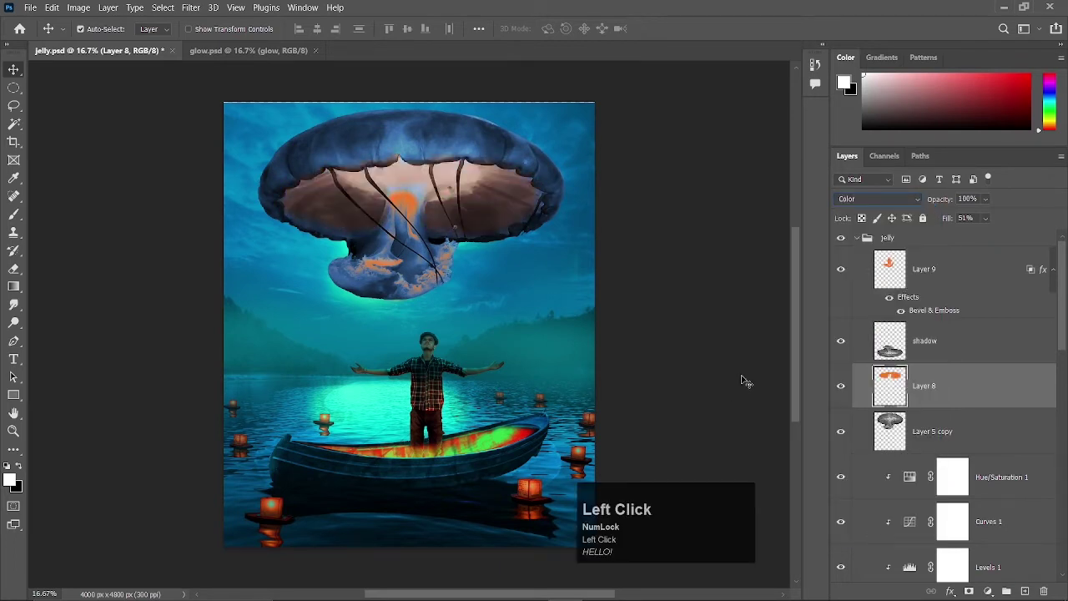
Drag the orange Layer 8 across the jellyfish underside to tint it through Color blending.
left_click_drag(1064, 333, 858, 239)
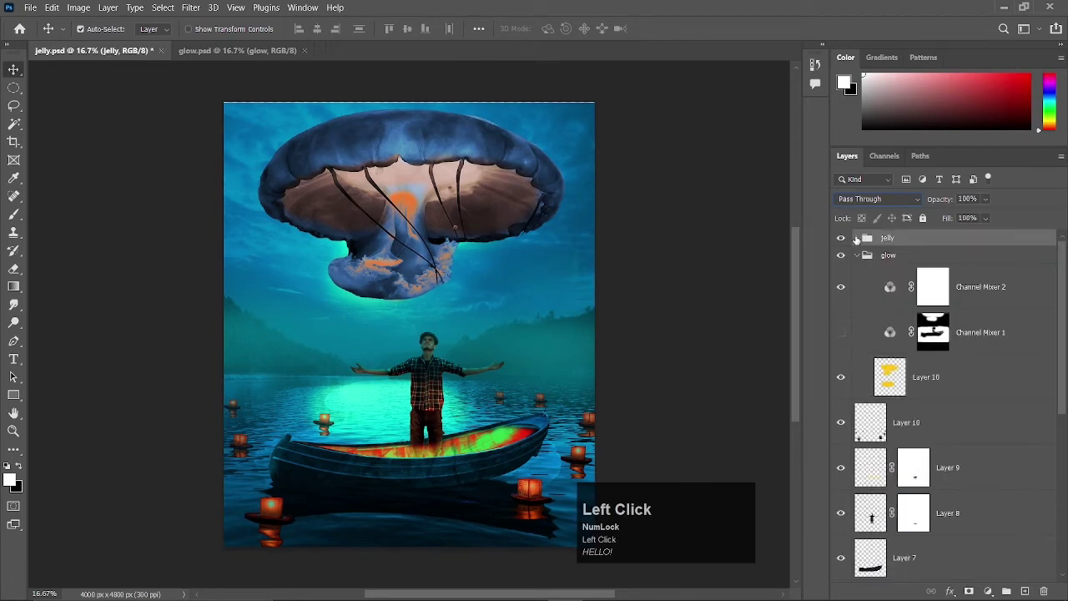
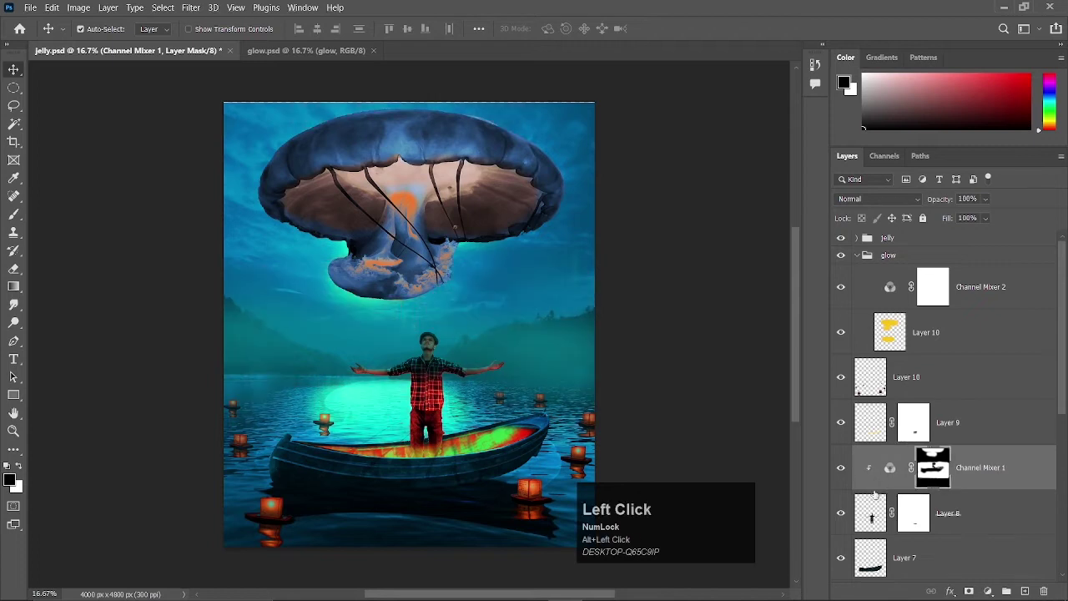
Adjust the Channel Mixer 1 red light over the man's lower body and zoom in on him.
key("ctrl+t")
left_click_drag(541, 380, 509, 459)
key("Return")
scroll("up", 3)
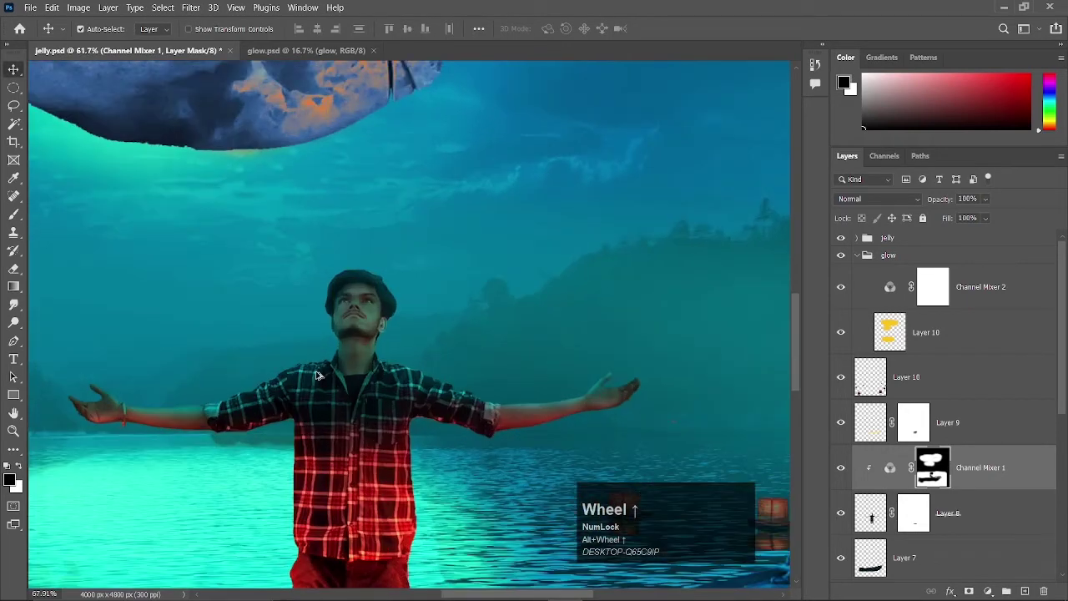
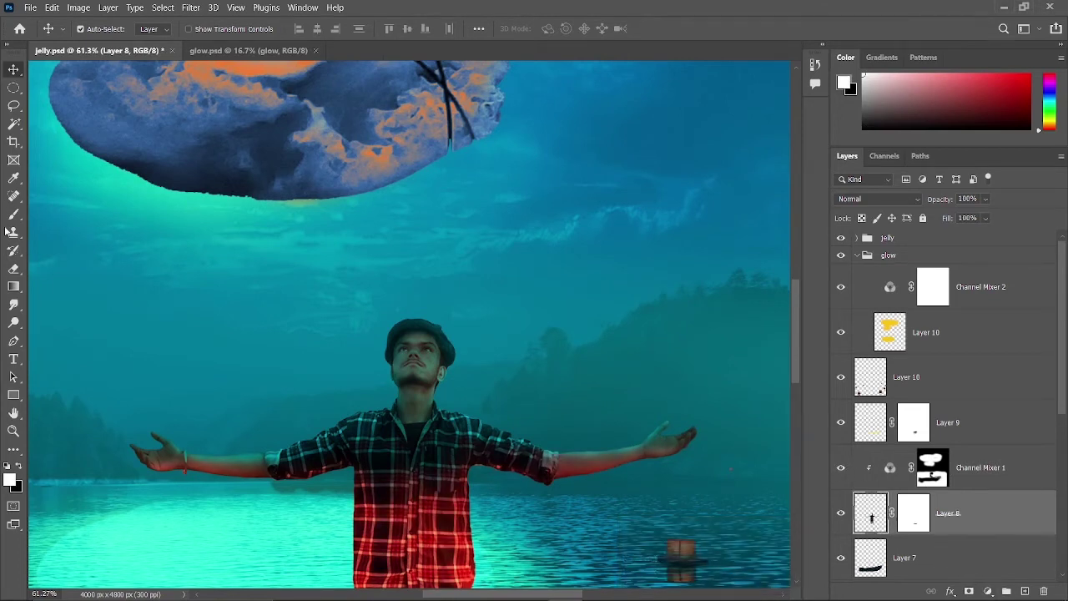
Dodge the man's face and upper body at Midtones 50%, undoing one stroke, then zoom back out.
right_click(20, 310)
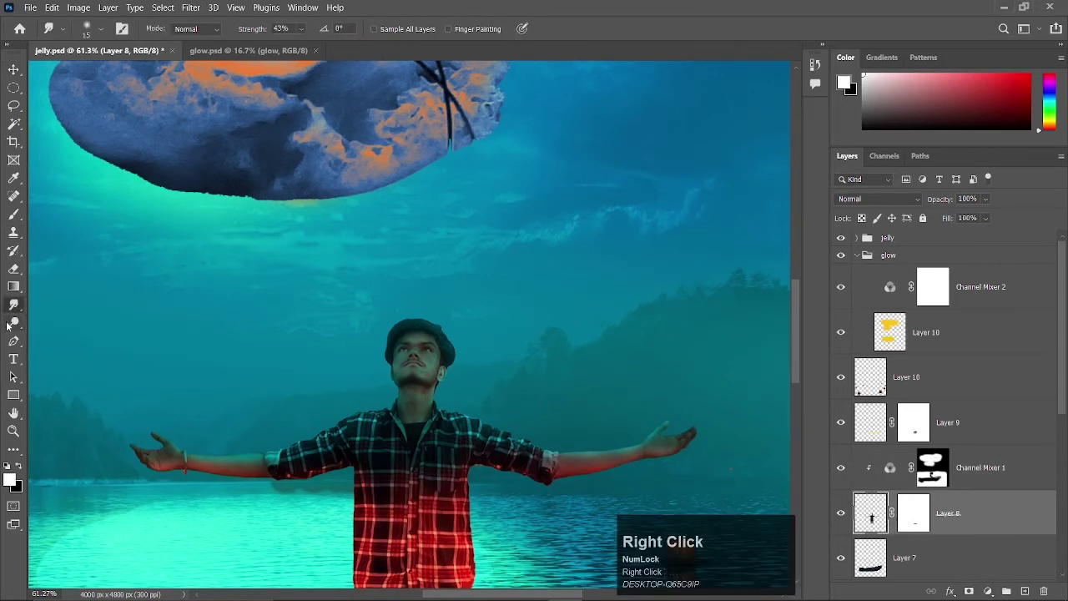
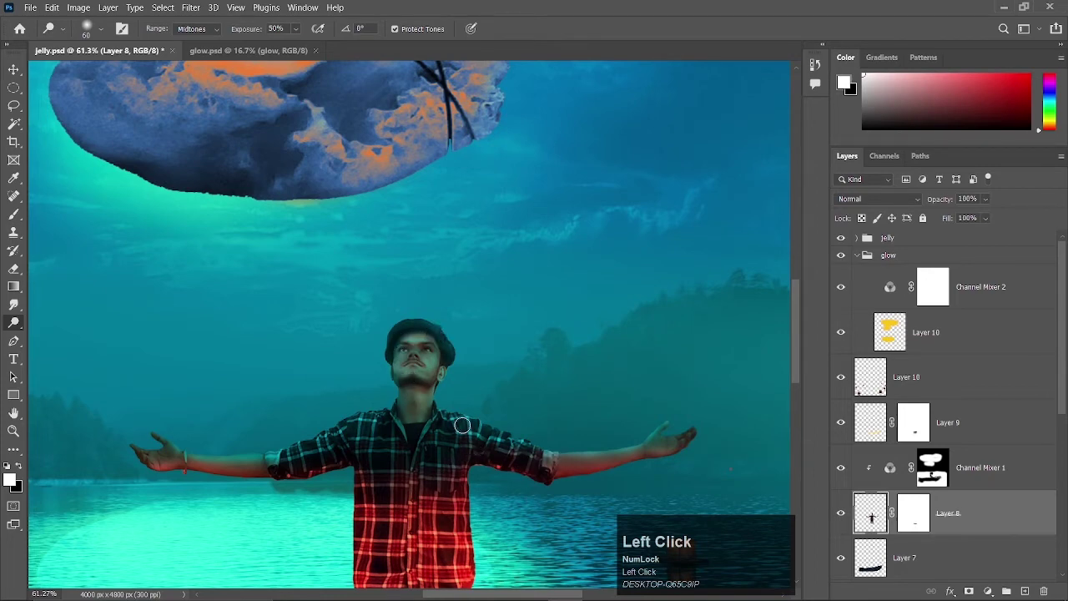
scroll("down", 3)
scroll("up", 3)
key("ctrl+z")
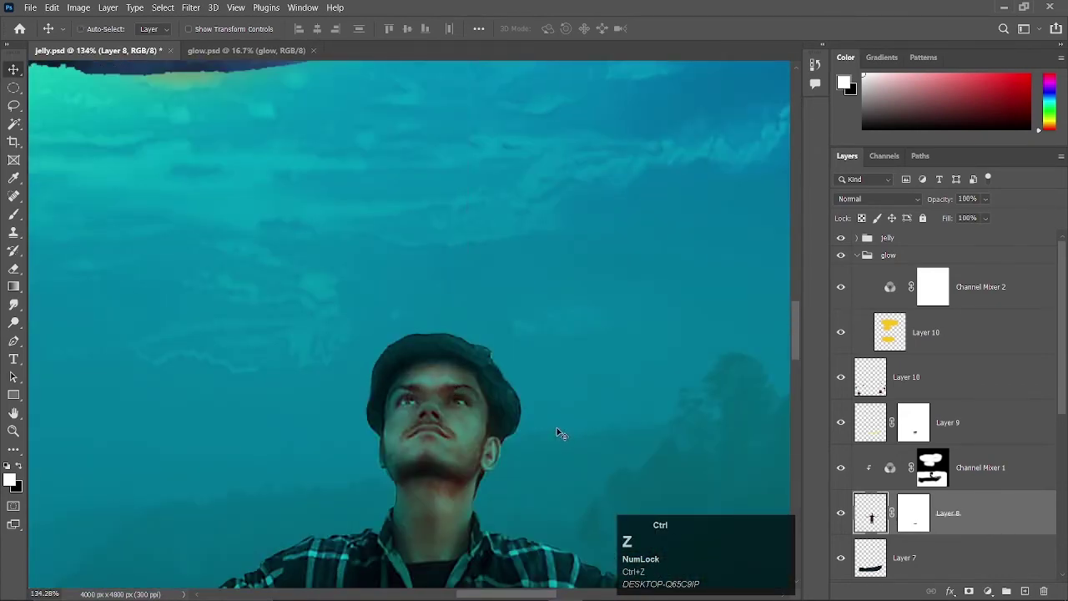
scroll("down", 3)
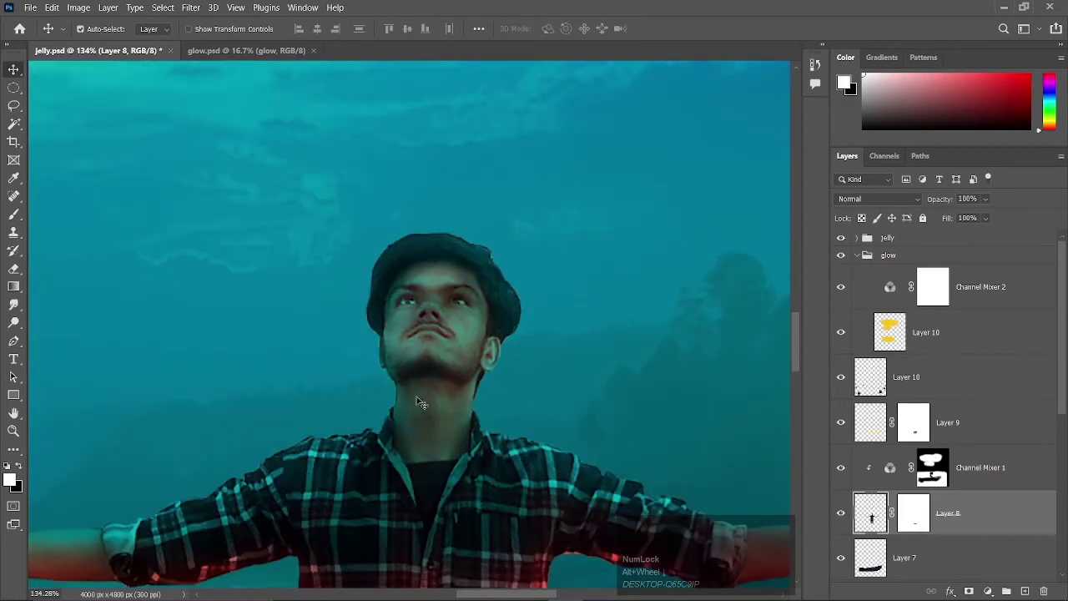
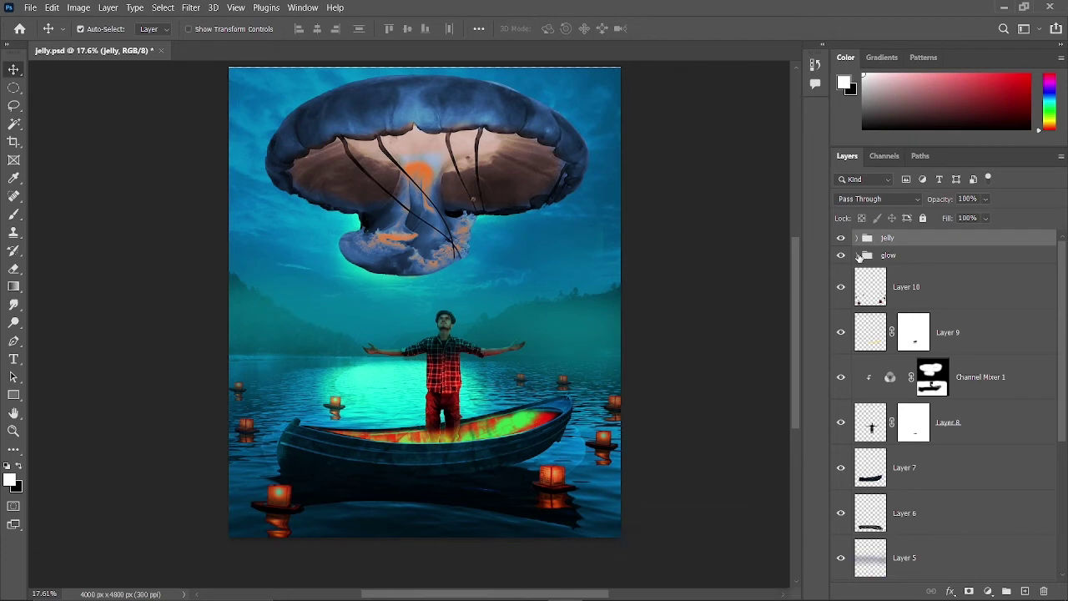
Stamp all visible layers into a new top layer and send it to the Camera Raw filter.
left_click(875, 423)
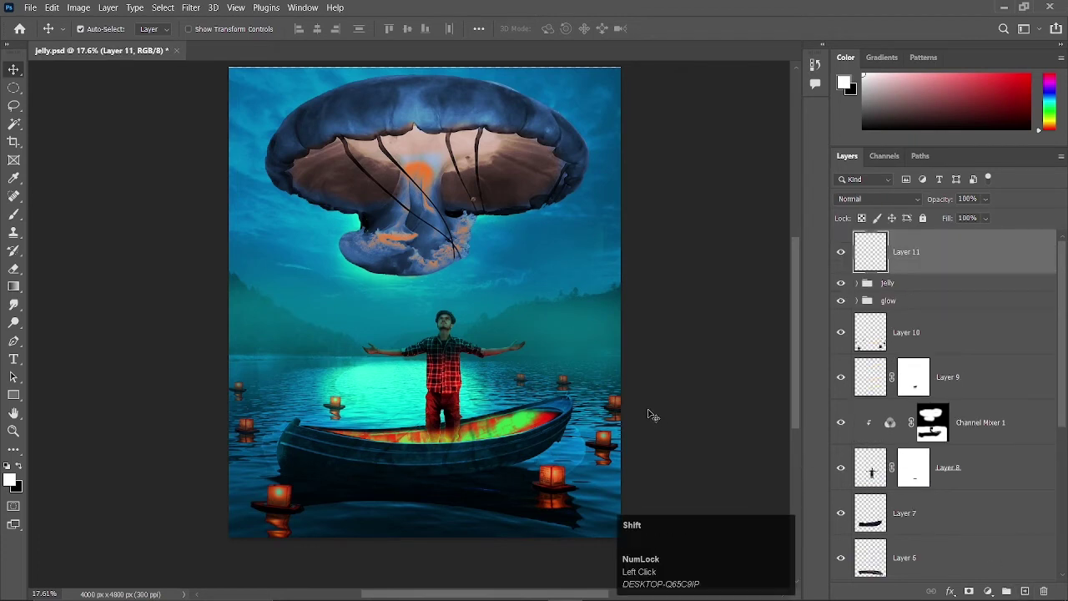
key("ctrl+shift+Num_Lock")
left_click(875, 468)
key("ctrl+shift+alt+e")
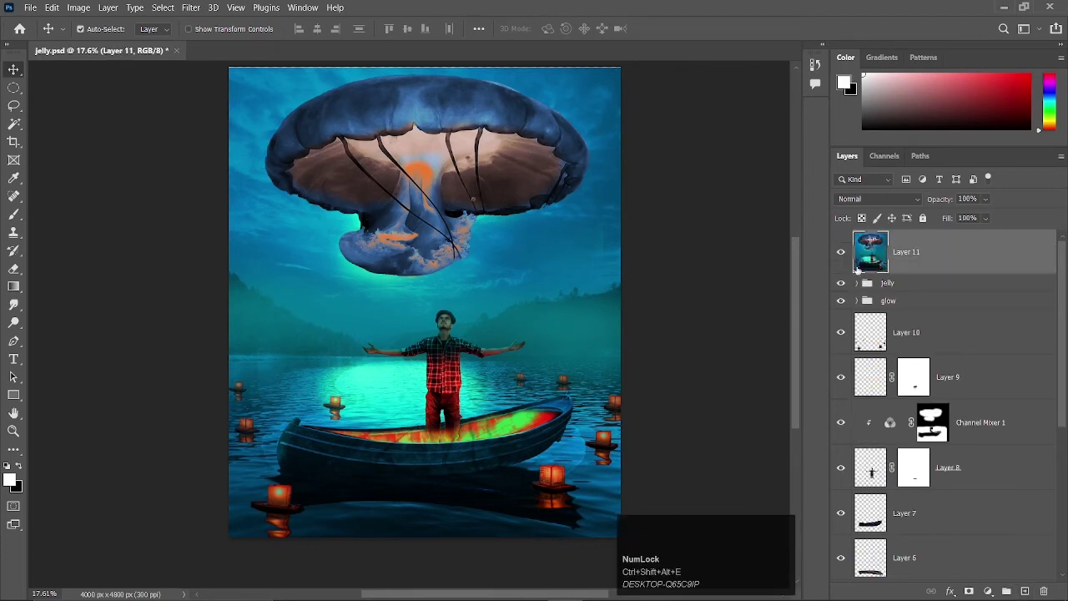
left_click(875, 468)
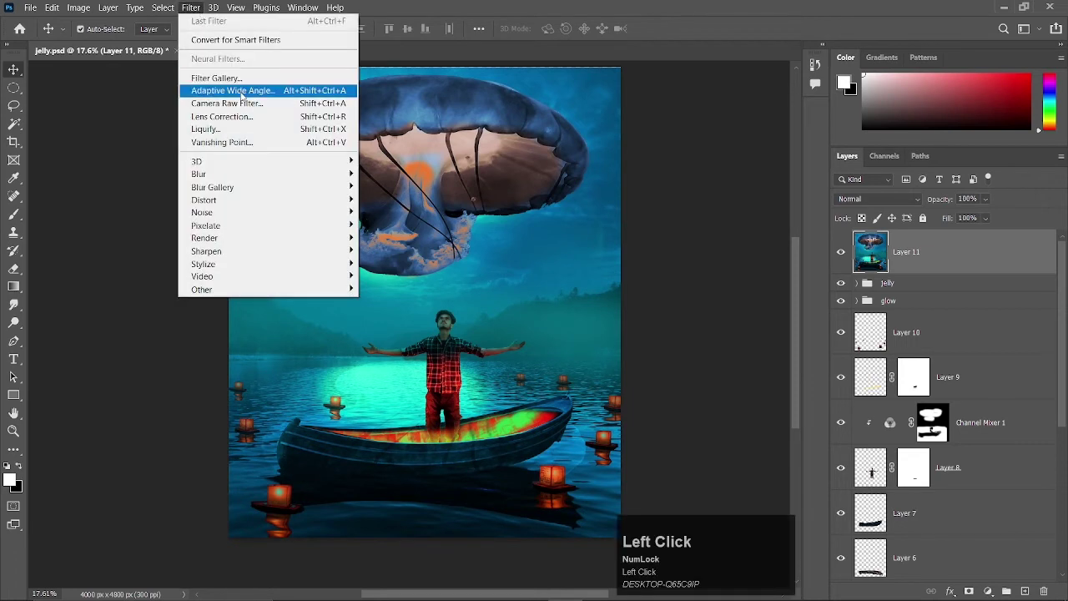
left_click(876, 468)
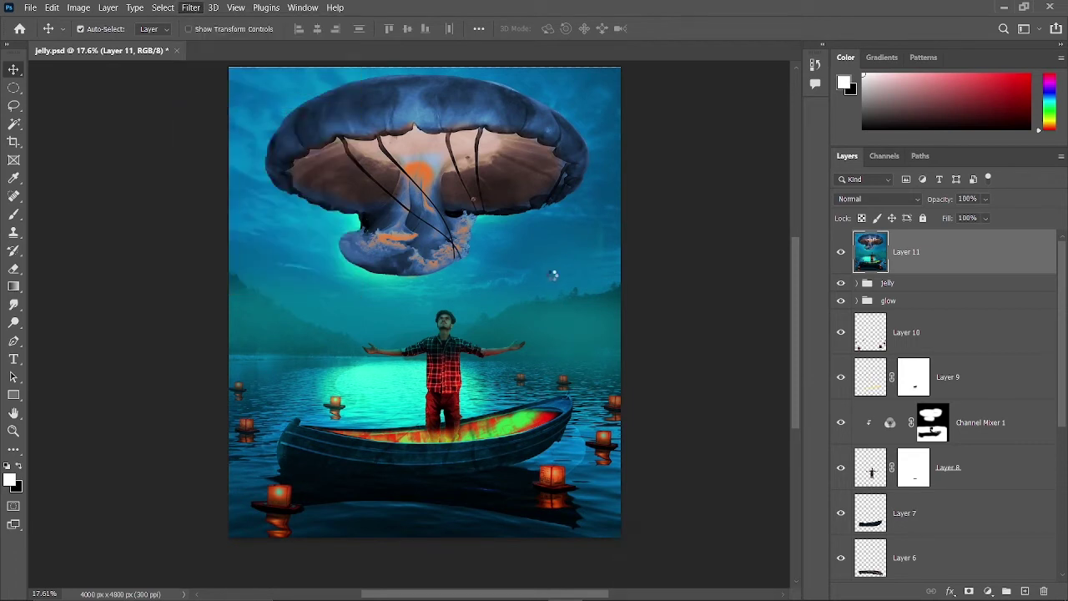
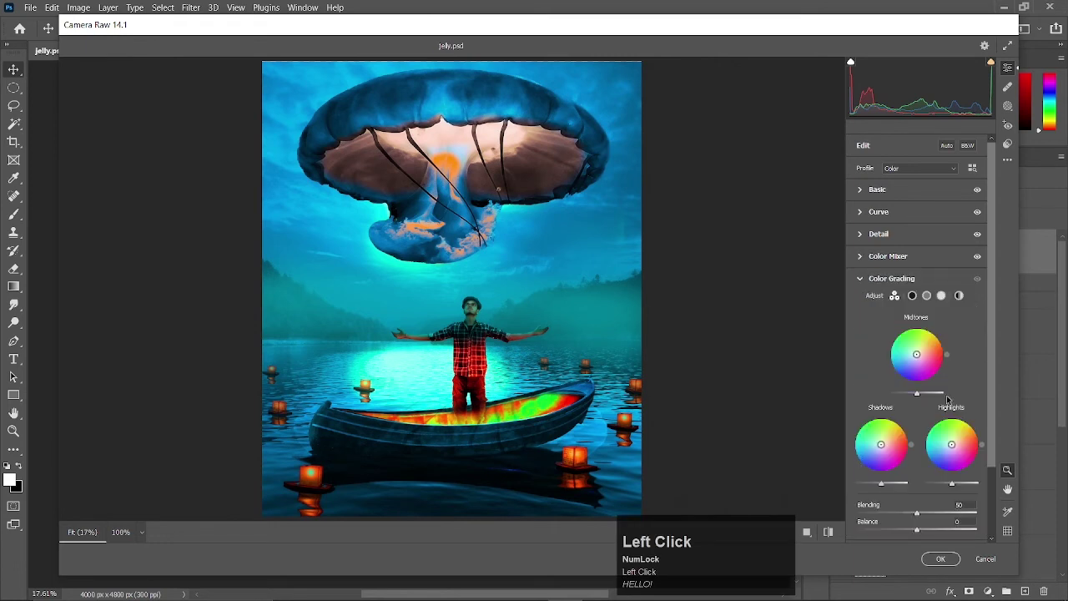
Apply colour grading with a strong dark Optics vignette, then go to open dark.png.
left_click(998, 418)
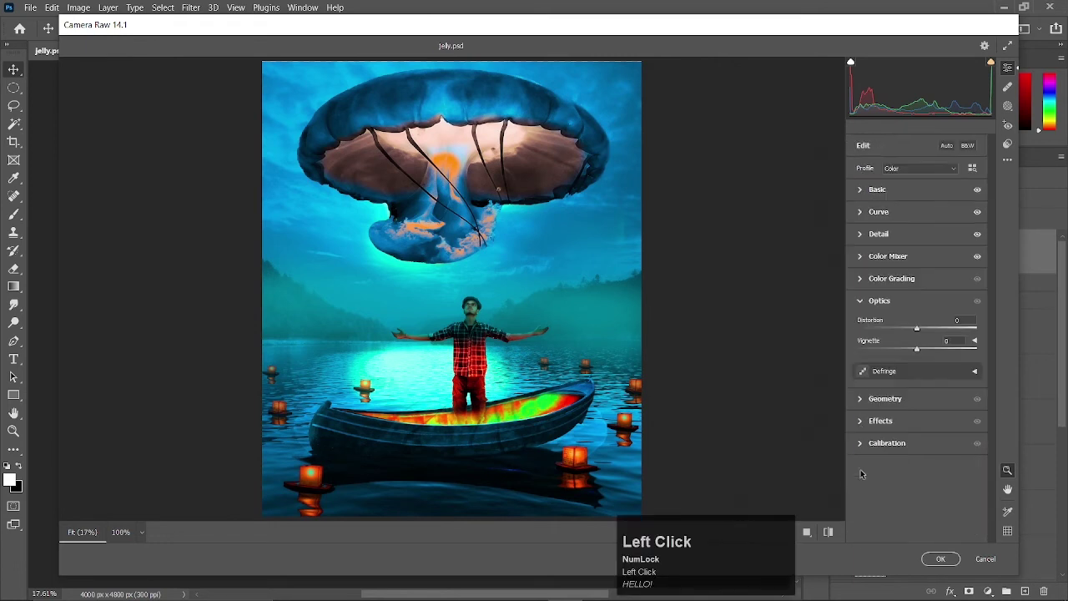
left_click_drag(919, 349, 933, 562)
left_click(936, 558)
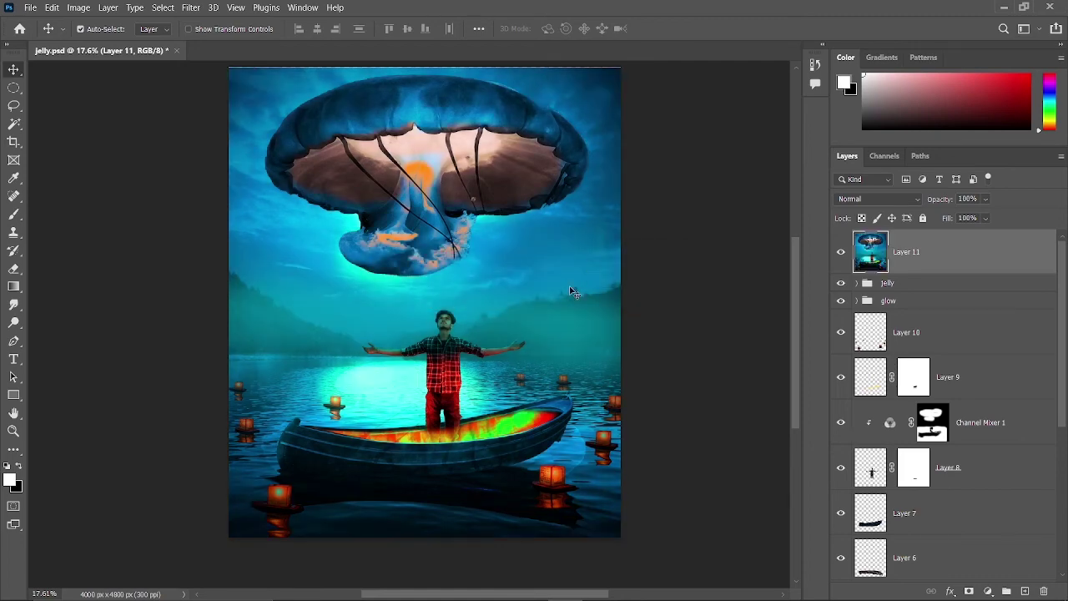
left_click(875, 468)
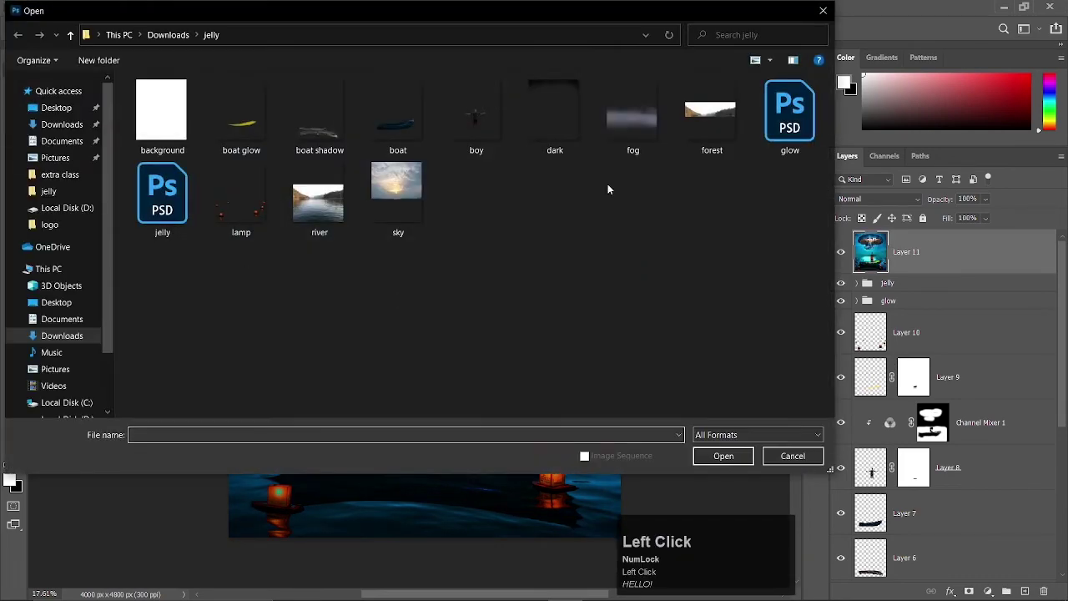